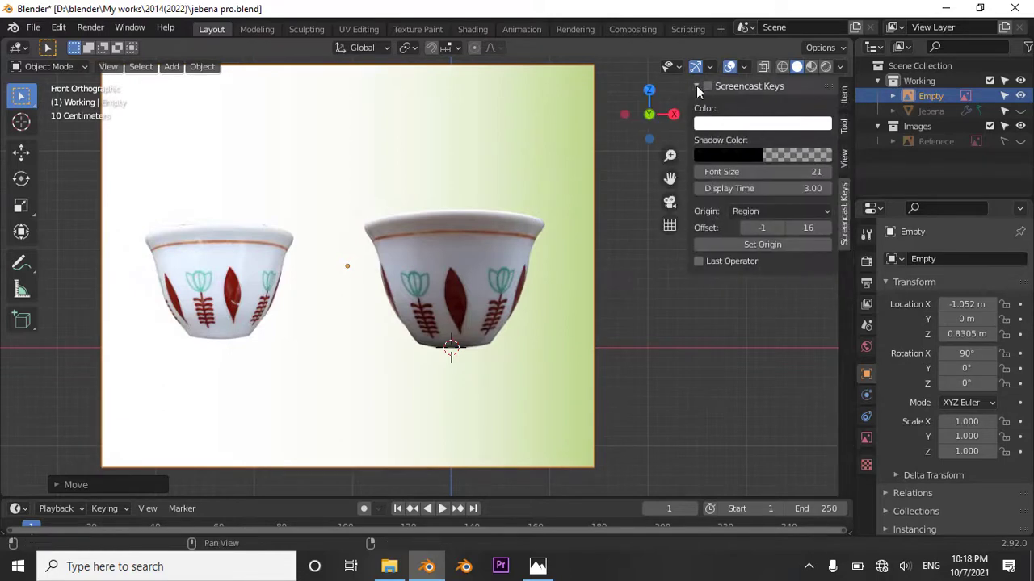
Step: Set the reference image empty's Opacity to 0.582 so it is semi-transparent
key("n")
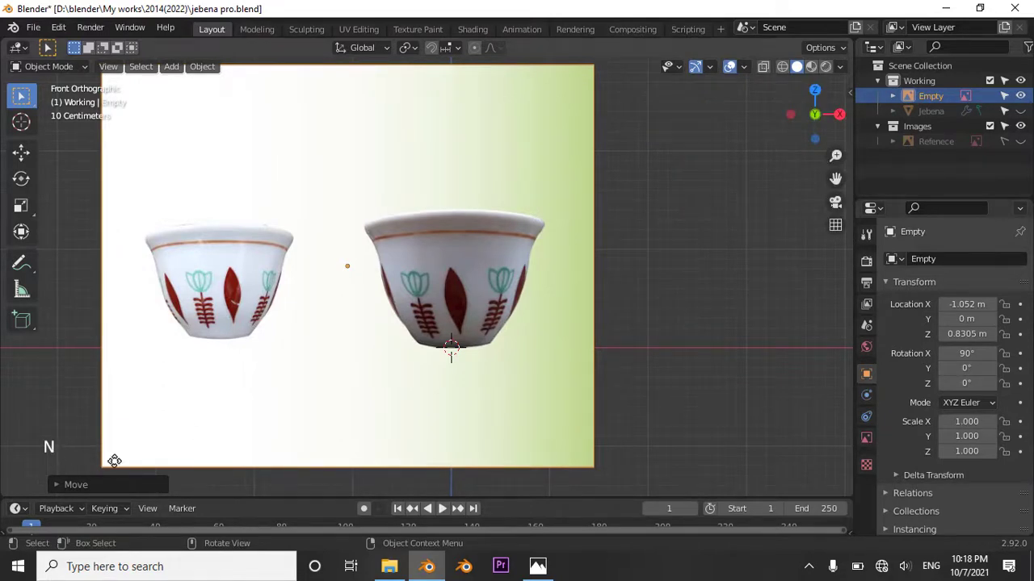
left_click(870, 442)
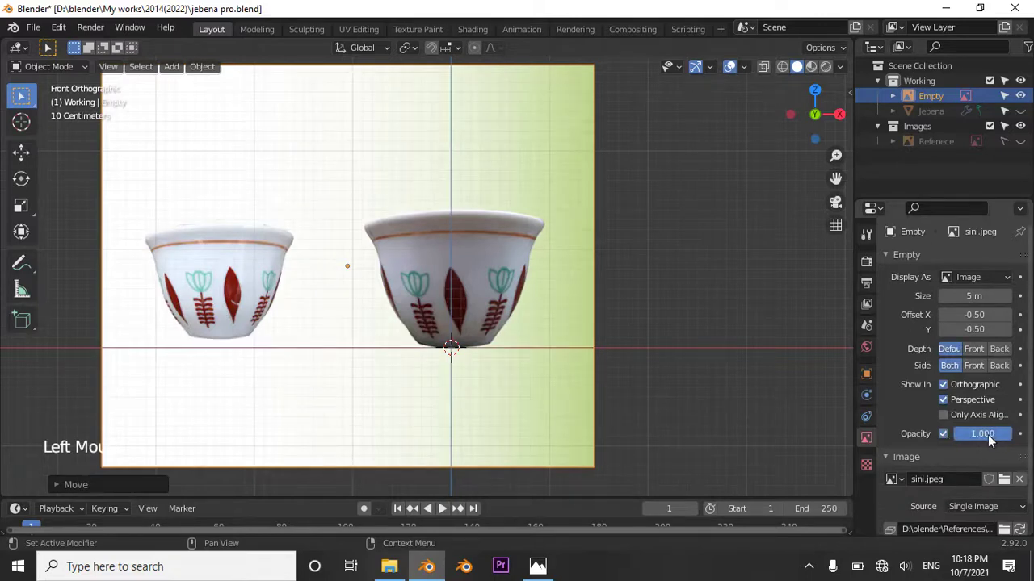
double_click(982, 440)
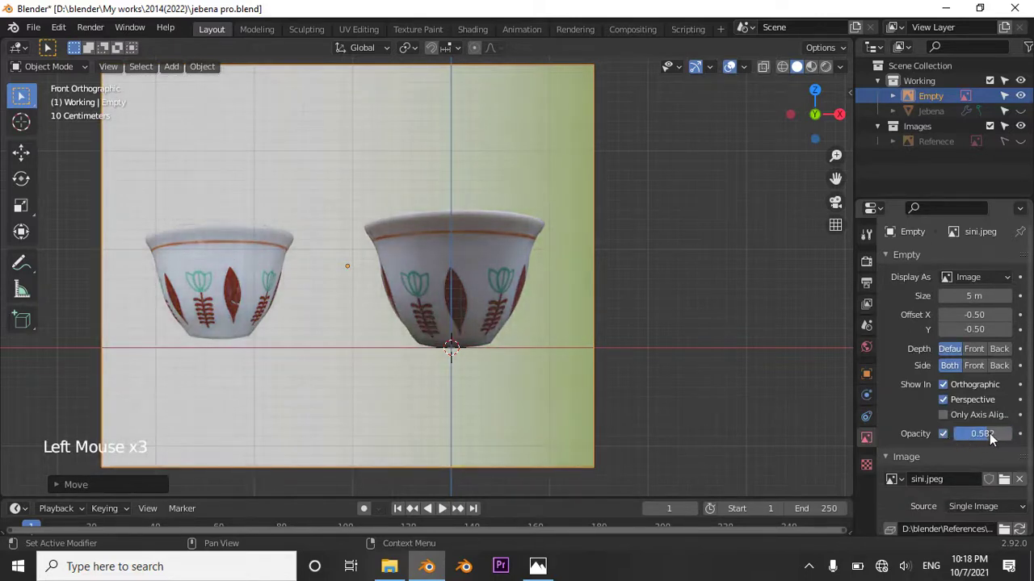
Step: Rename the empty 'Sini reference' and move it from Working to Scene Collection
double_click(935, 104)
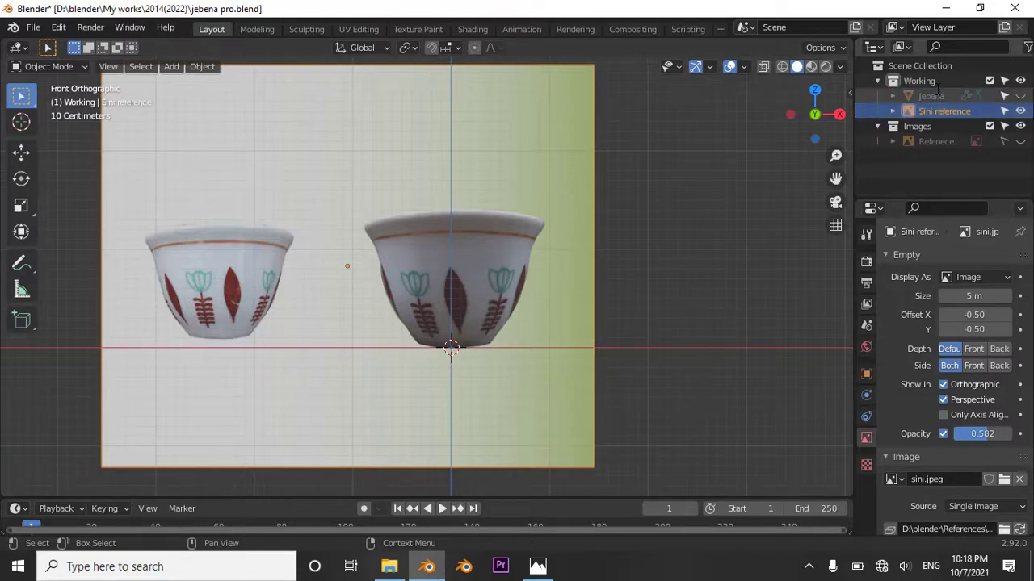
left_click(948, 111)
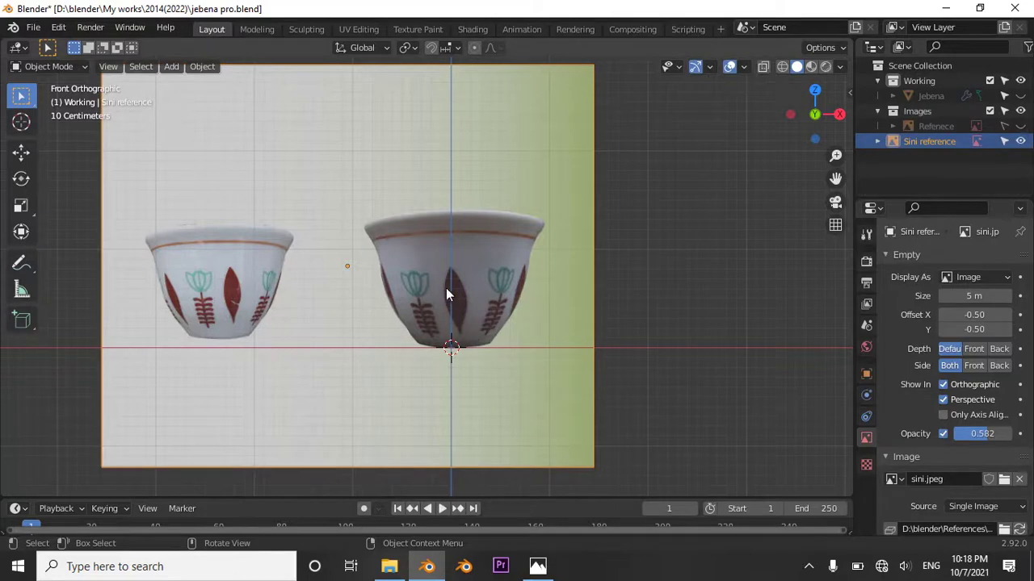
Step: Add a Circle mesh and set its Vertices to 16
key("shift+a")
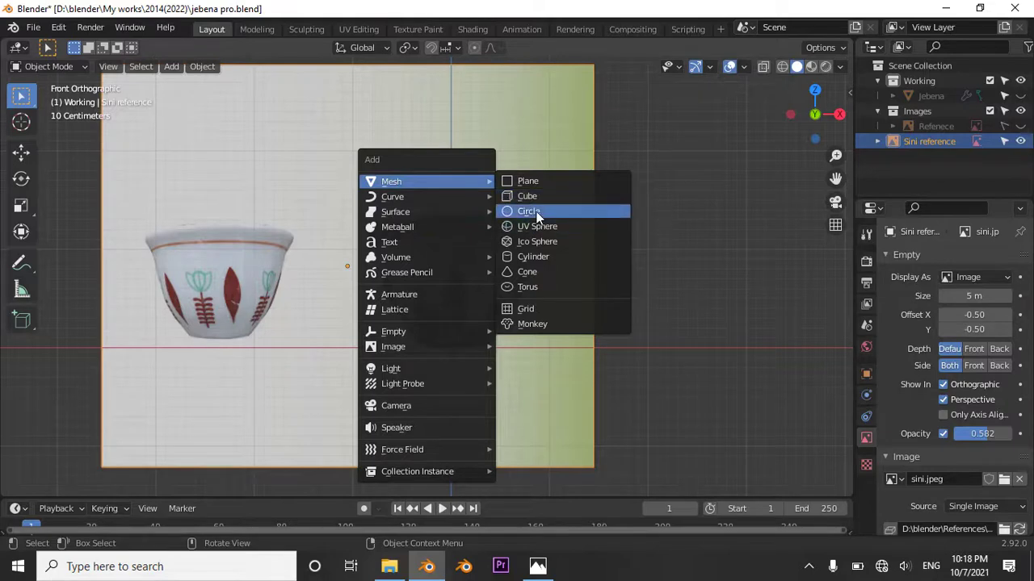
scroll("up", 3)
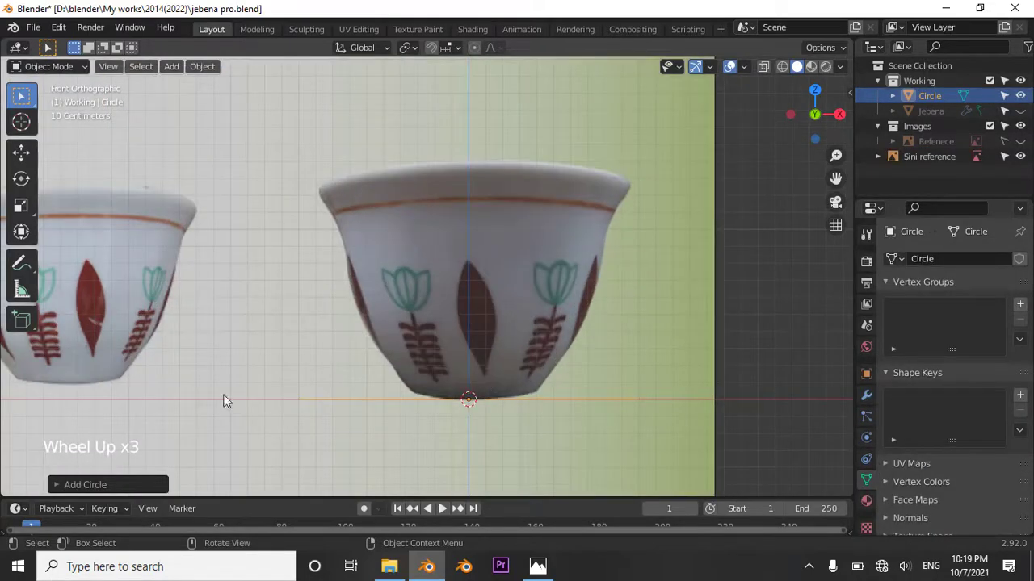
left_click(102, 491)
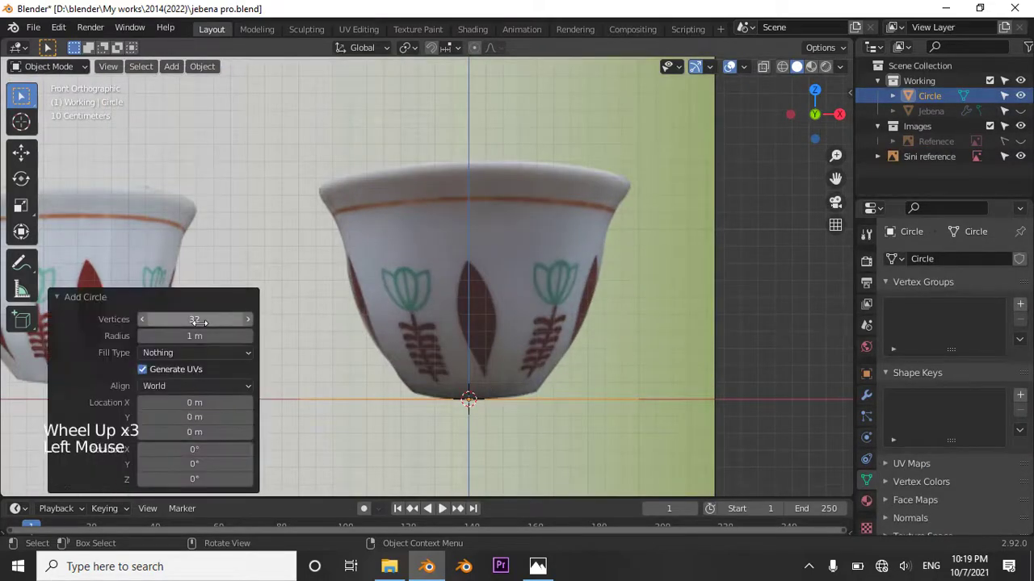
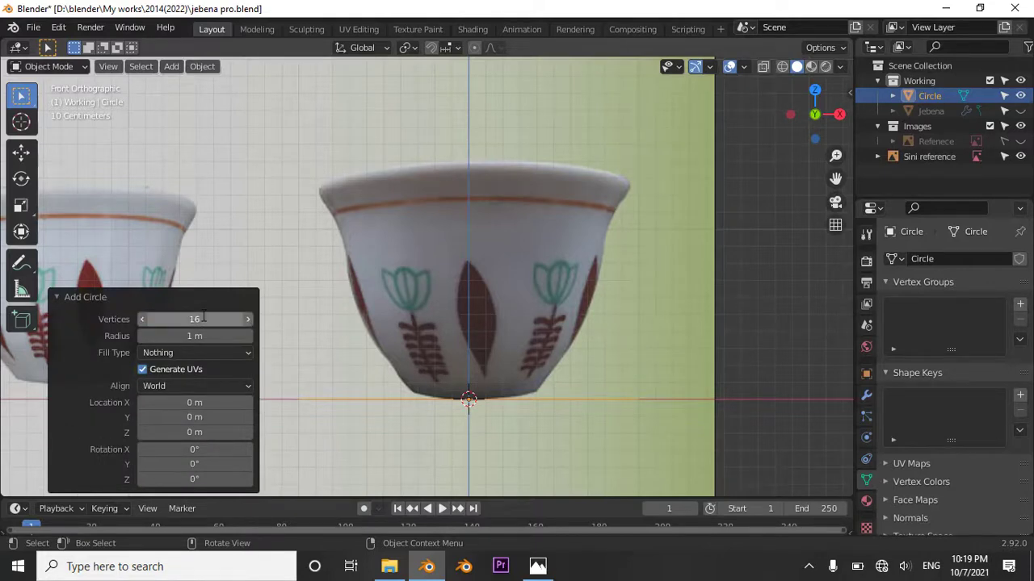
left_click(110, 298)
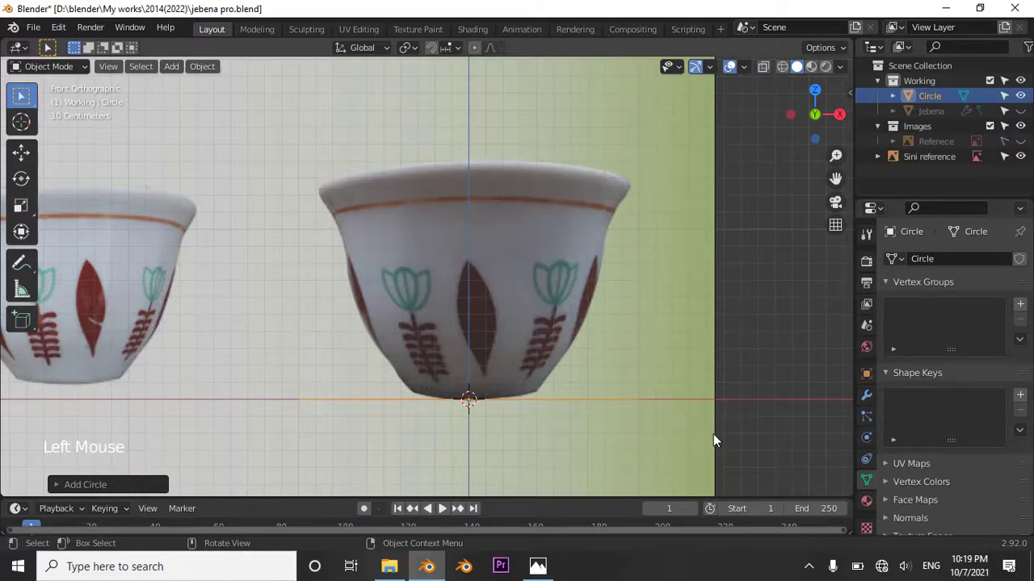
Step: Scale the circle down to fit the base of the cup reference
key("s")
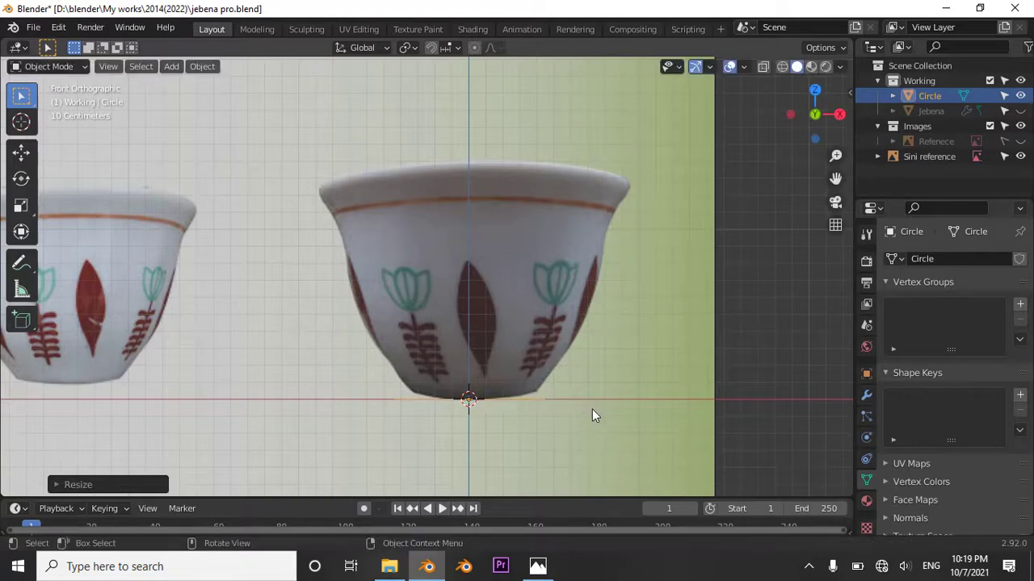
scroll("up", 3)
middle_click(532, 414)
scroll("up", 3)
scroll("down", 3)
middle_click(491, 396)
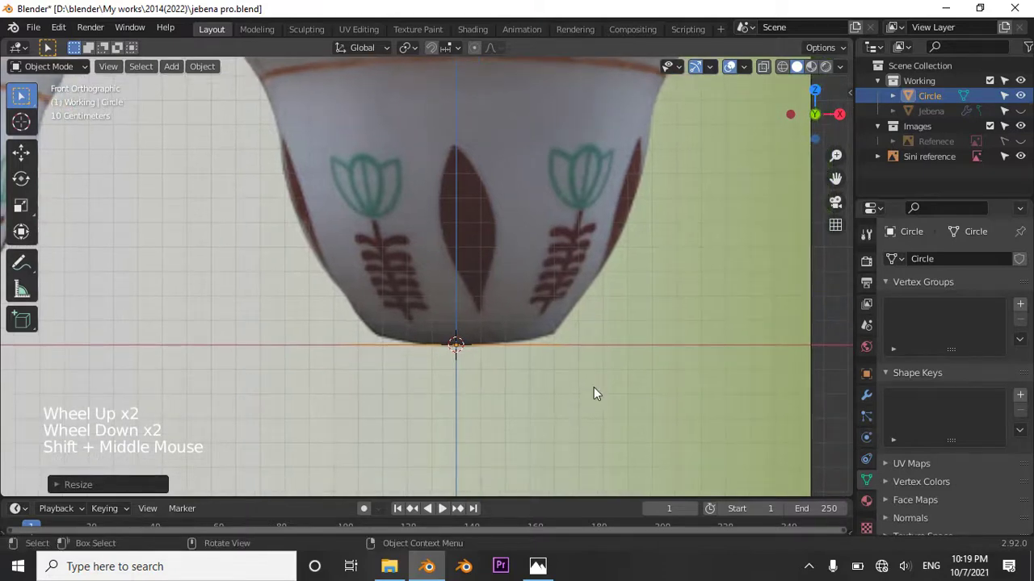
key("s")
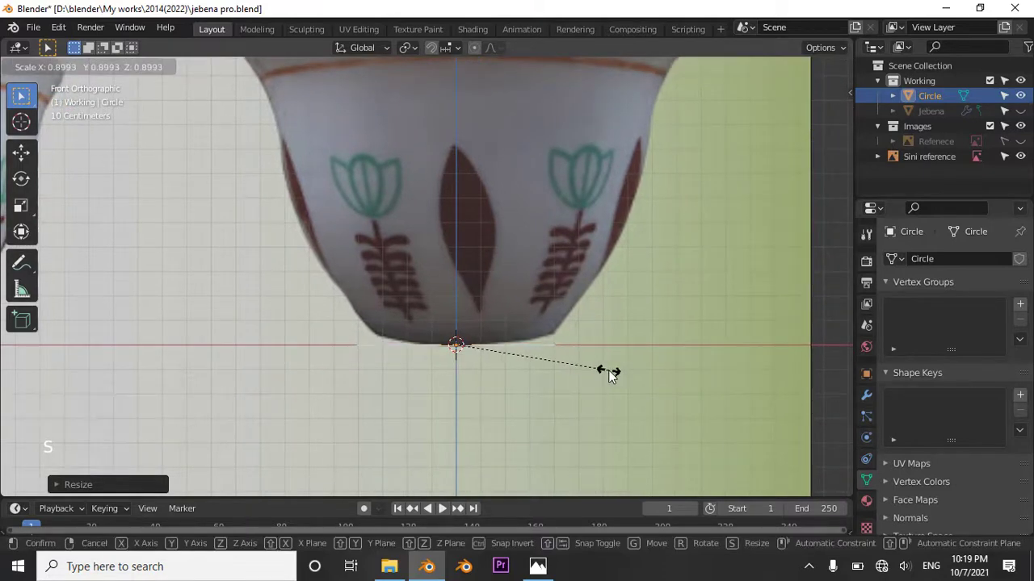
key("g")
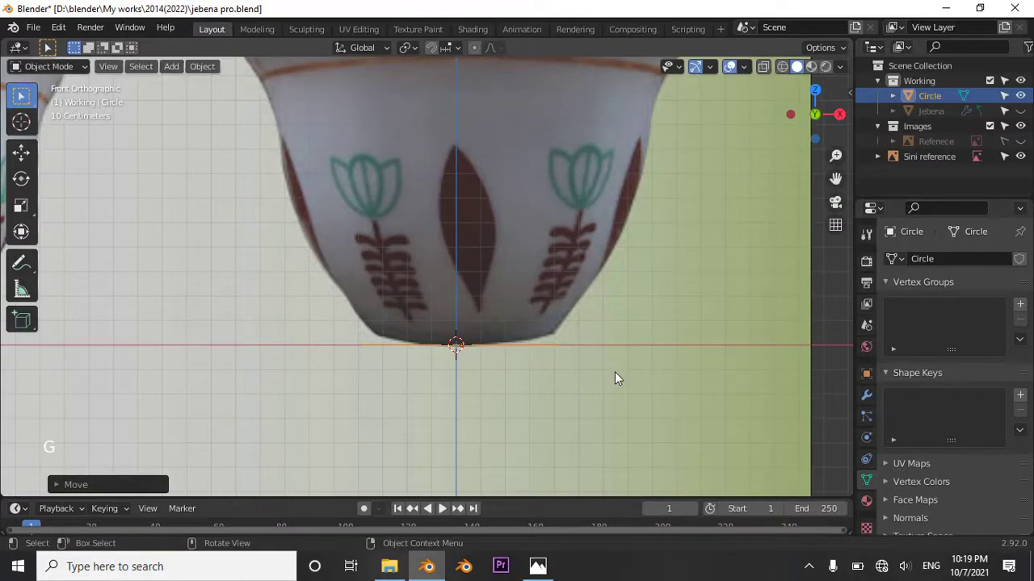
Step: In Edit Mode extrude the circle upward twice, widening each ring to the cup outline
key("Tab")
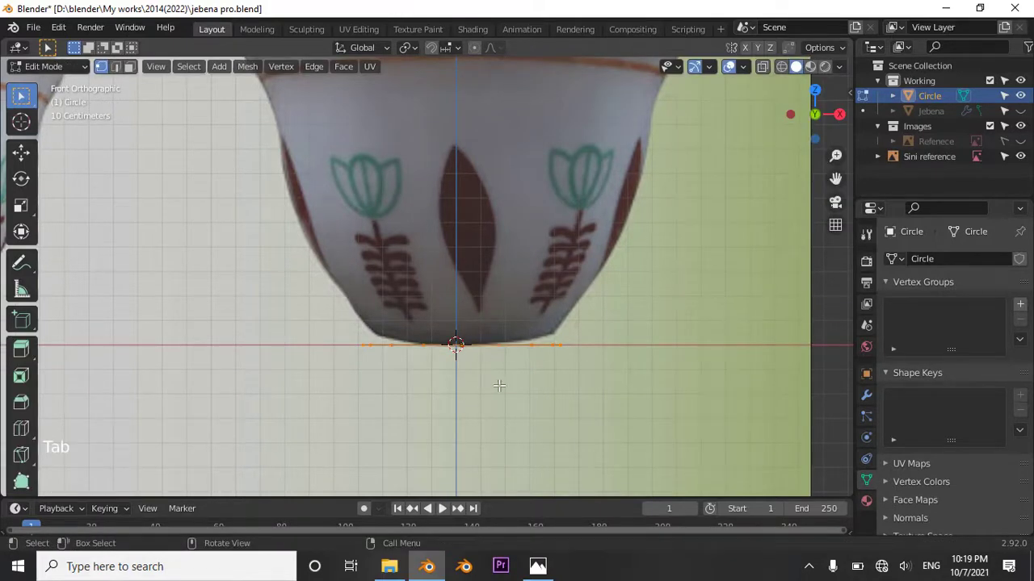
key("e")
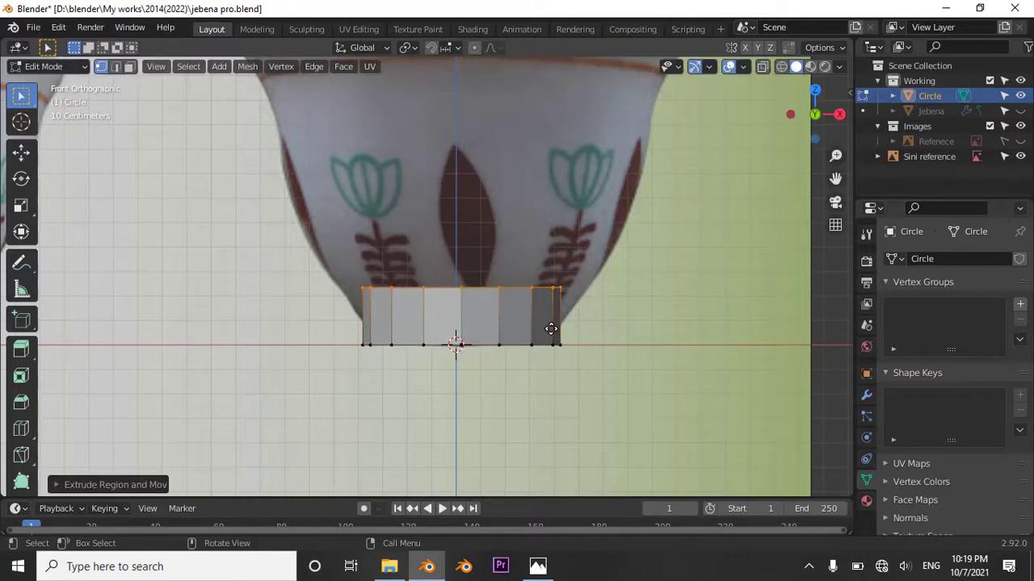
key("s")
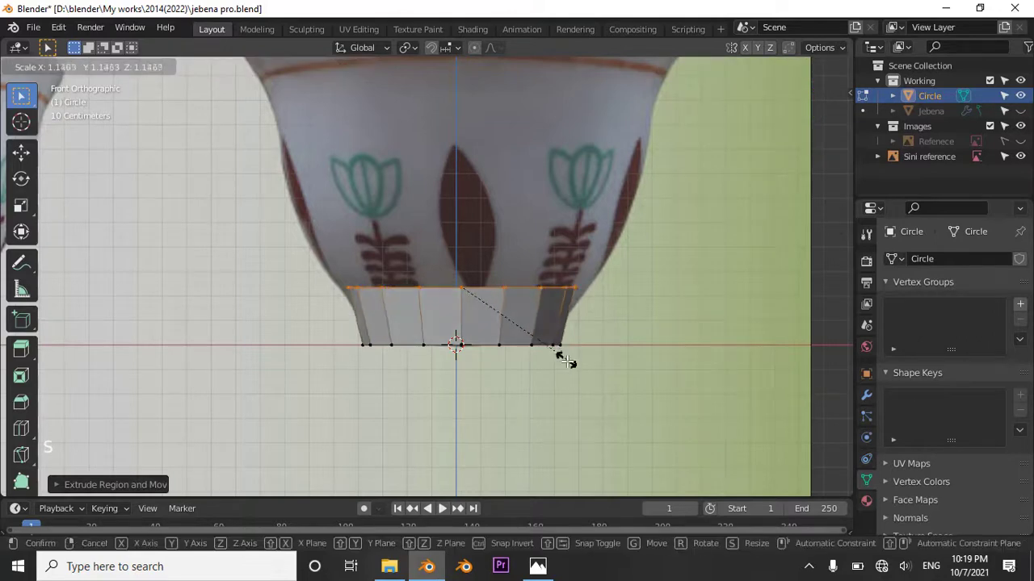
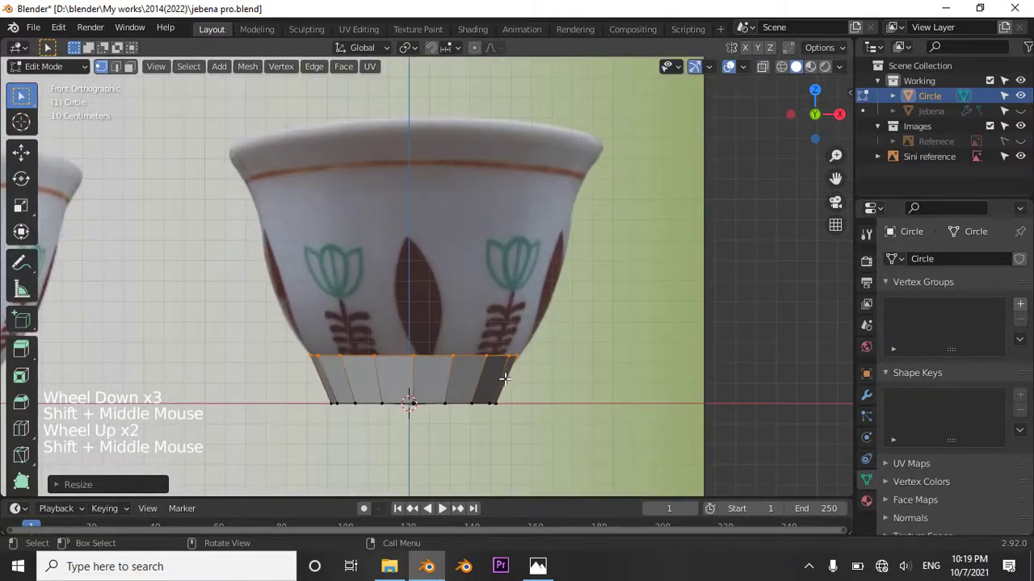
key("e")
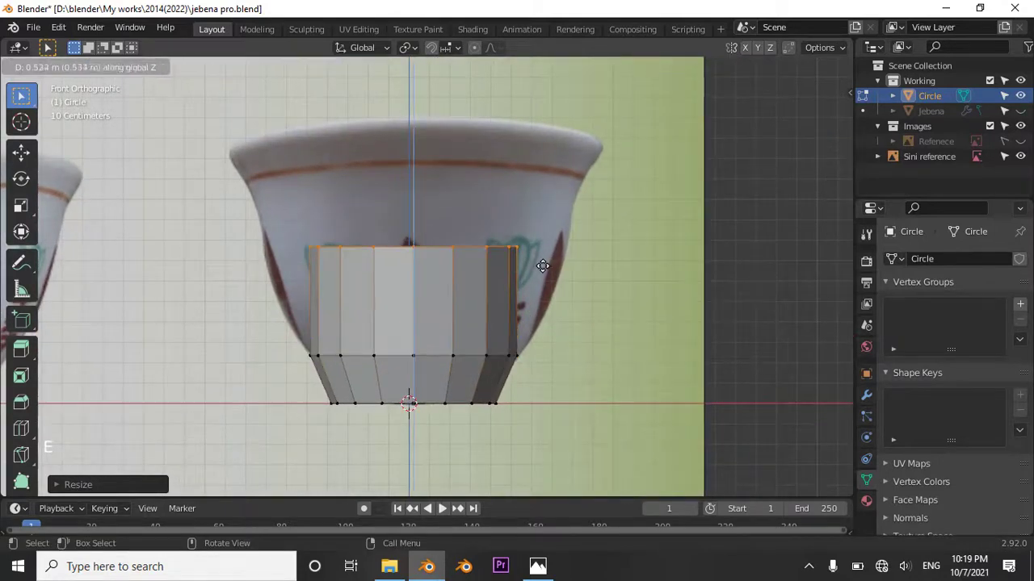
key("s")
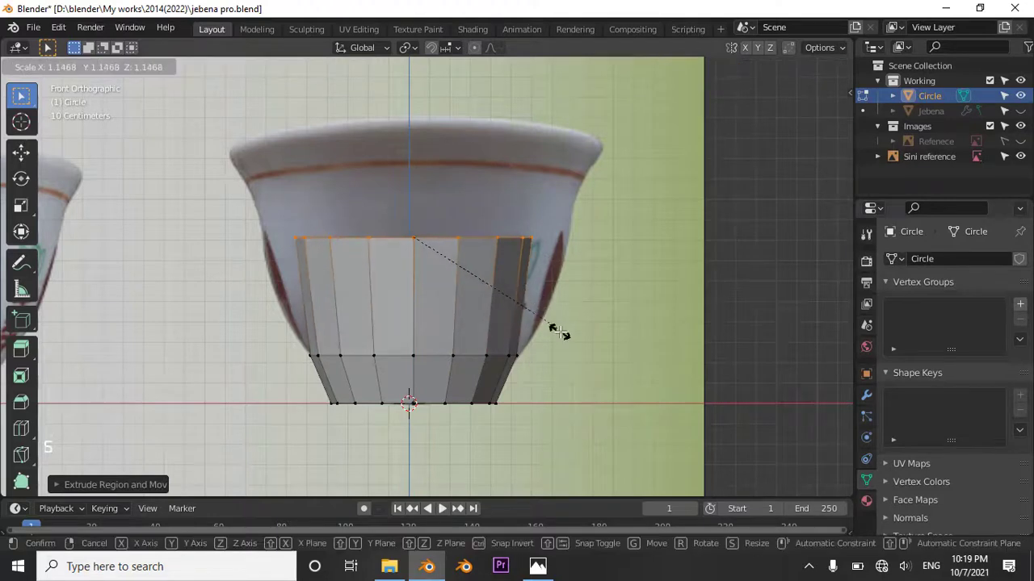
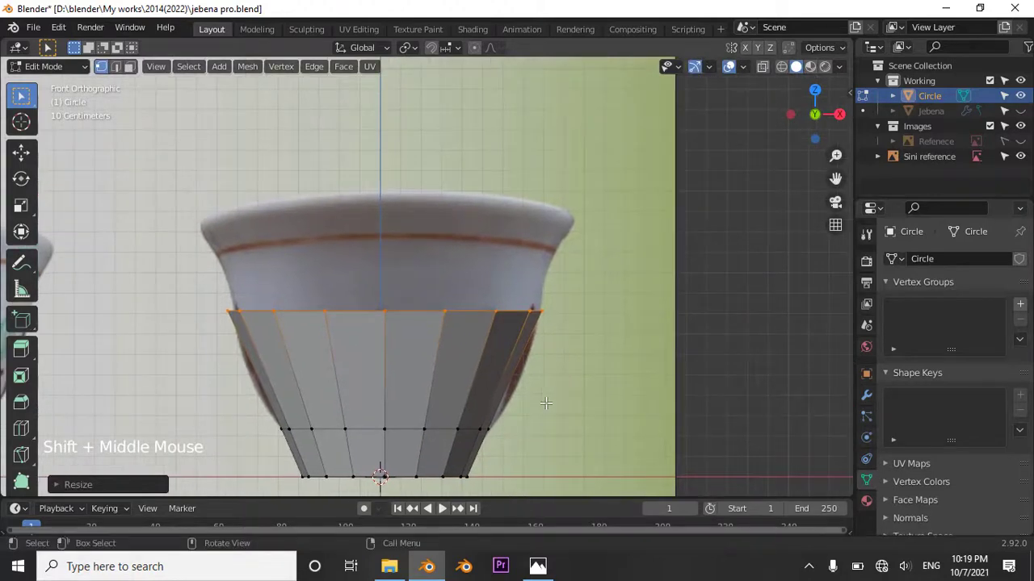
Step: Extrude two more rings for the rim and flare the topmost outward along the lip
key("e")
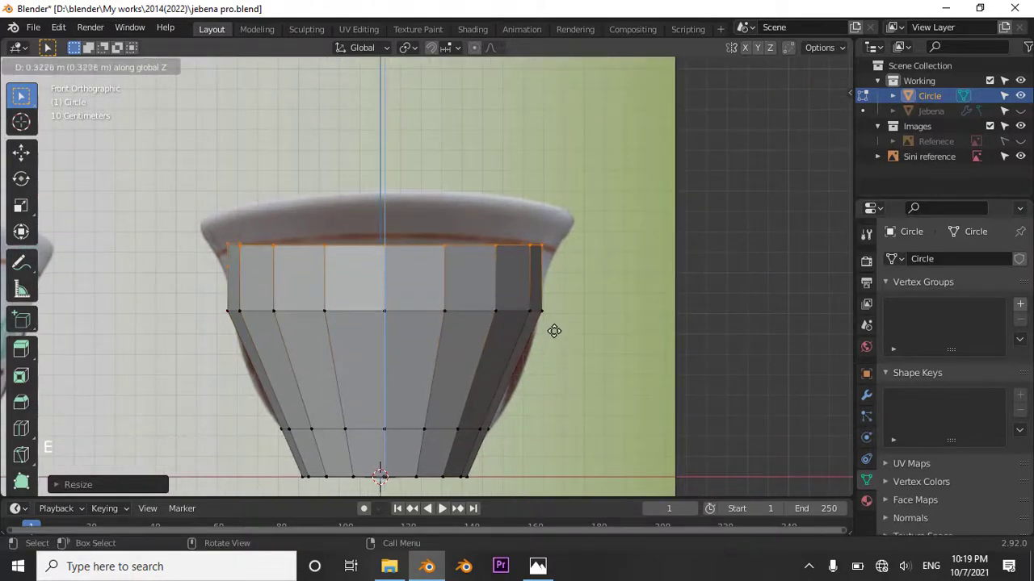
key("s")
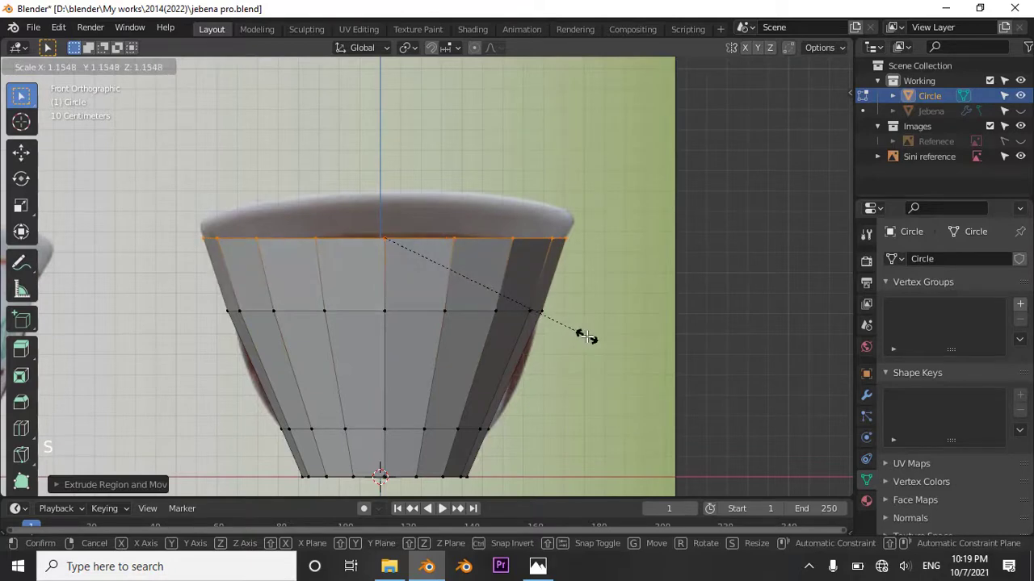
key("e")
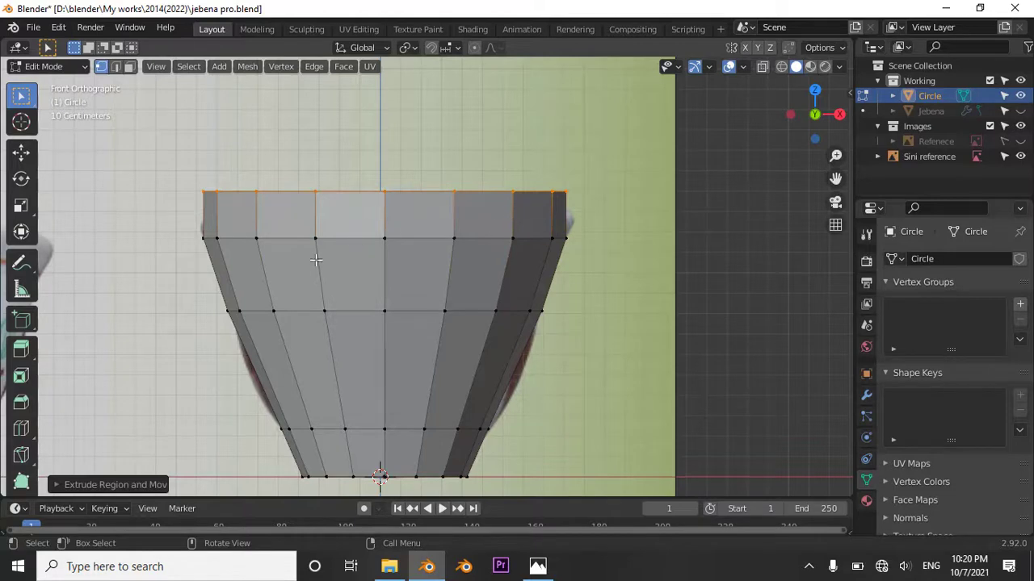
key("s")
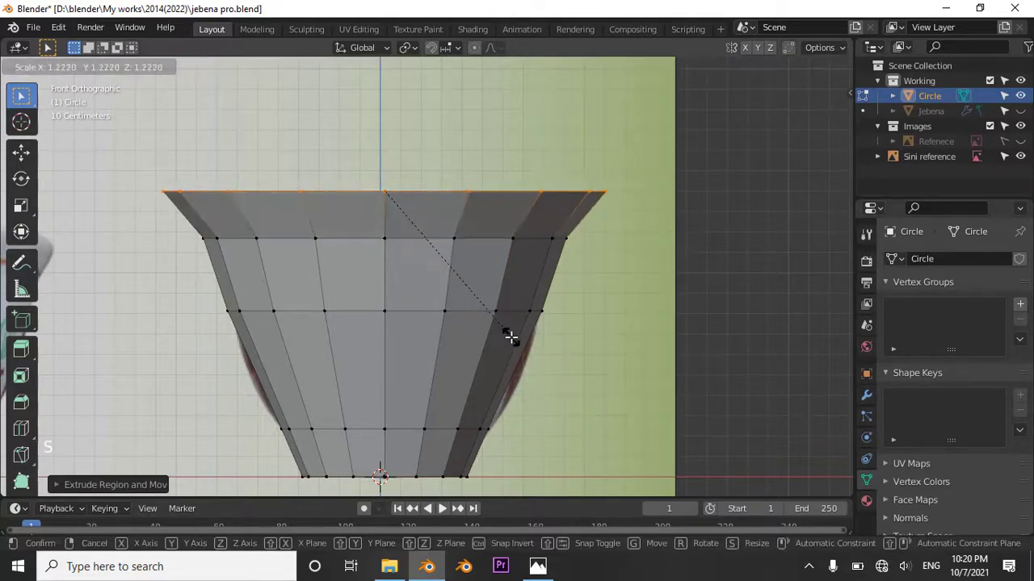
key("g")
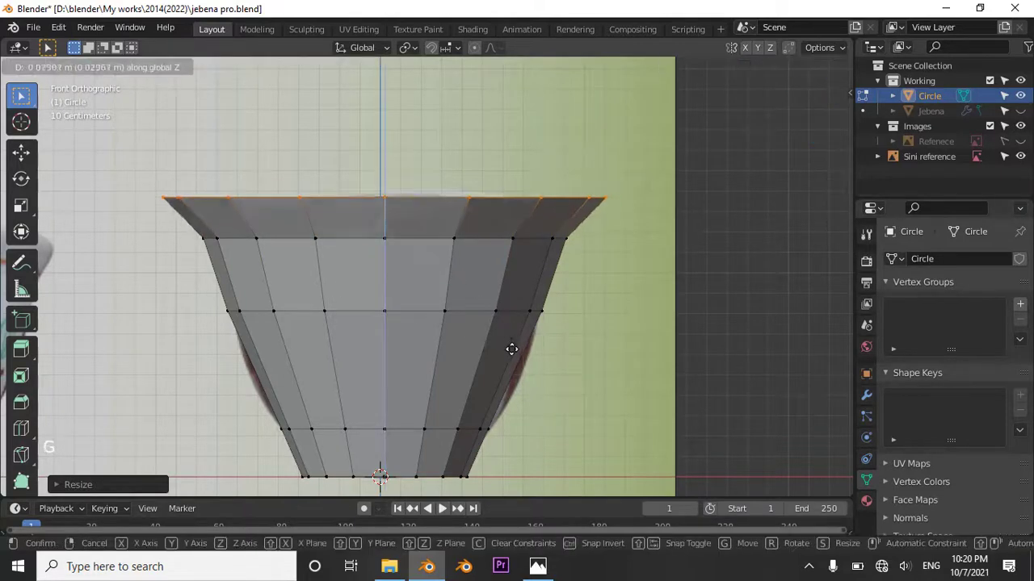
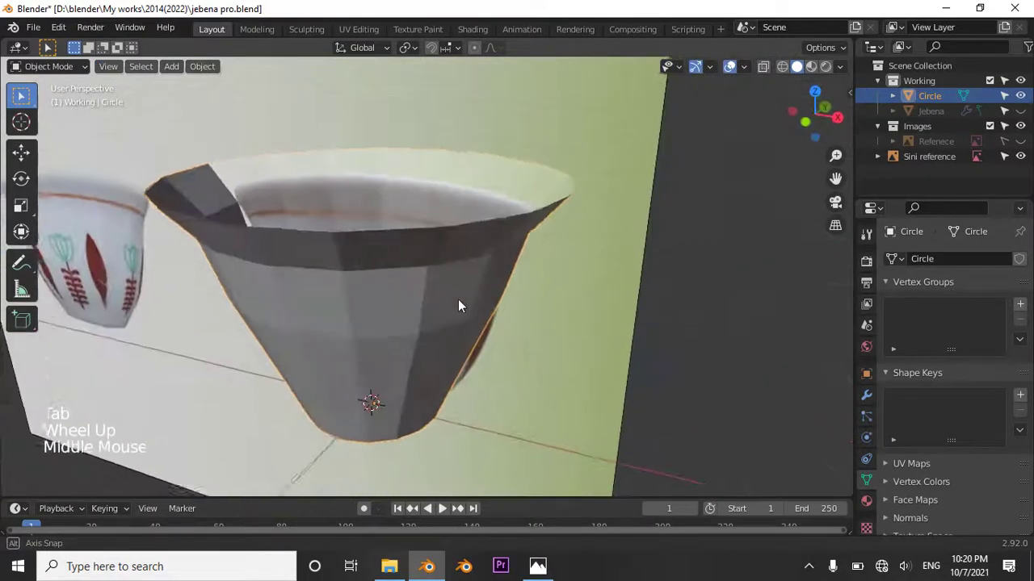
Step: Check the cup from the front view and nudge the Sini reference image into place
scroll("down", 3)
middle_click(462, 310)
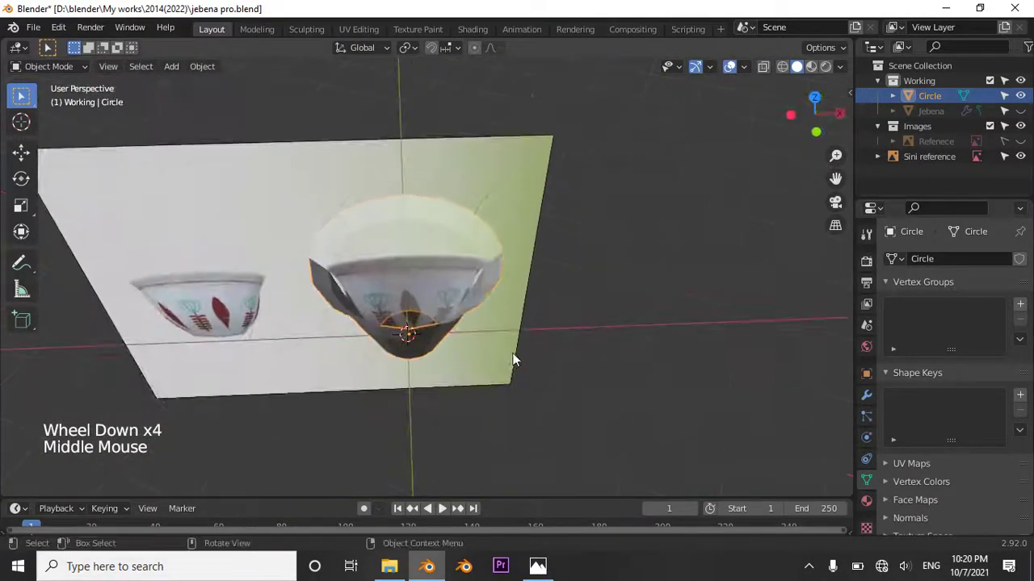
scroll("up", 3)
scroll("down", 3)
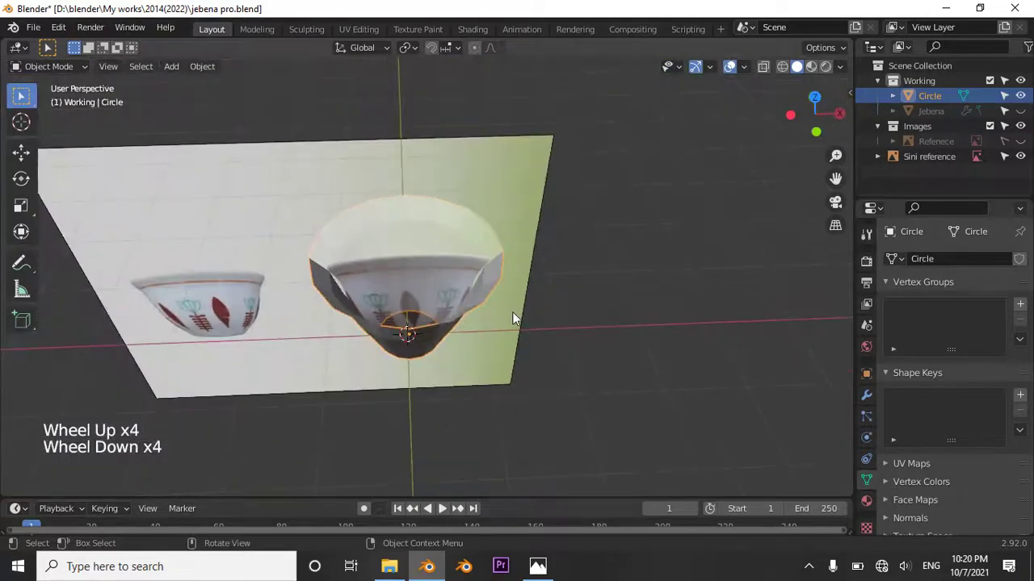
key("KP_1")
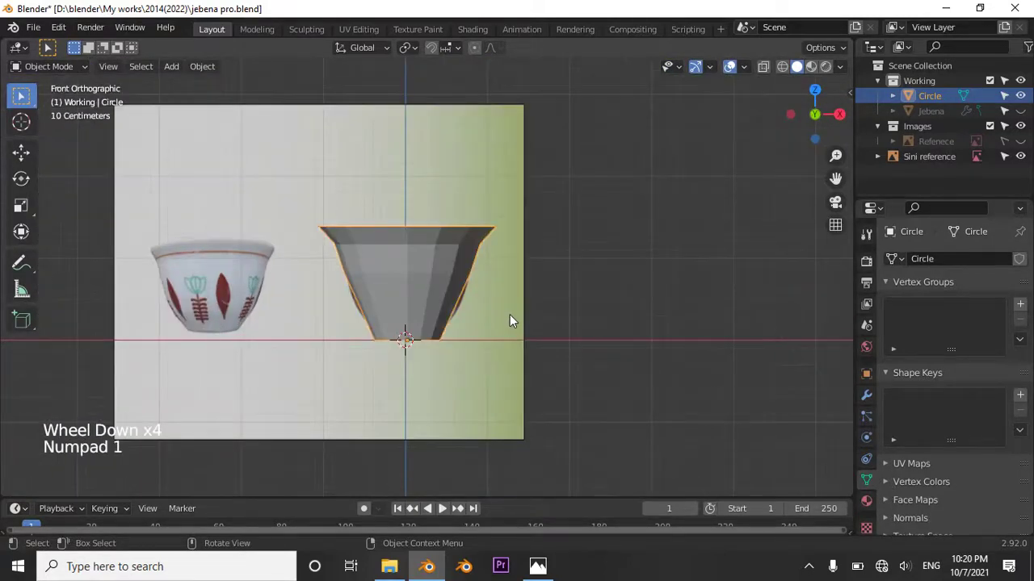
middle_click(527, 284)
middle_click(452, 330)
left_click(447, 351)
key("g")
middle_click(518, 330)
key("KP_1")
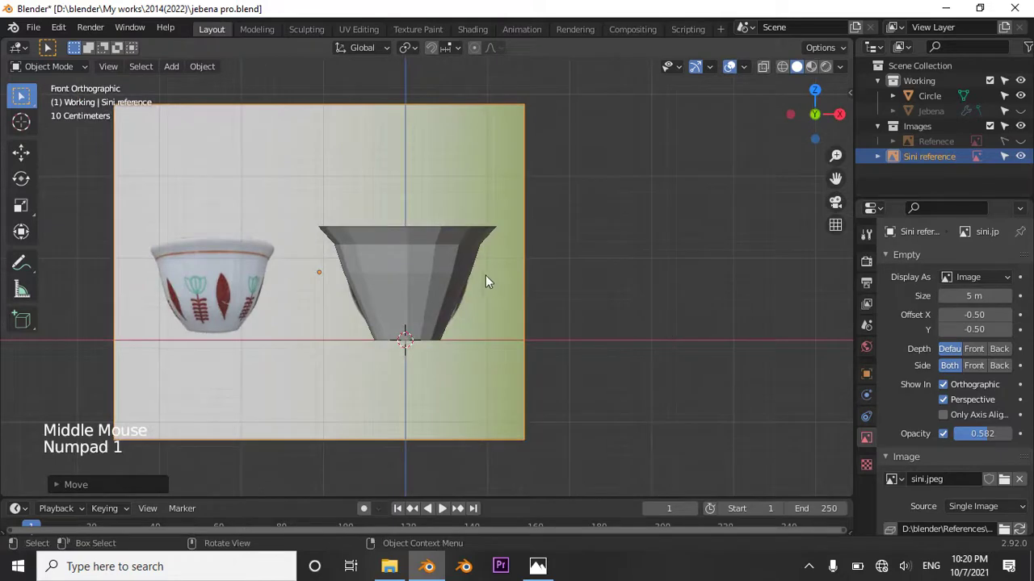
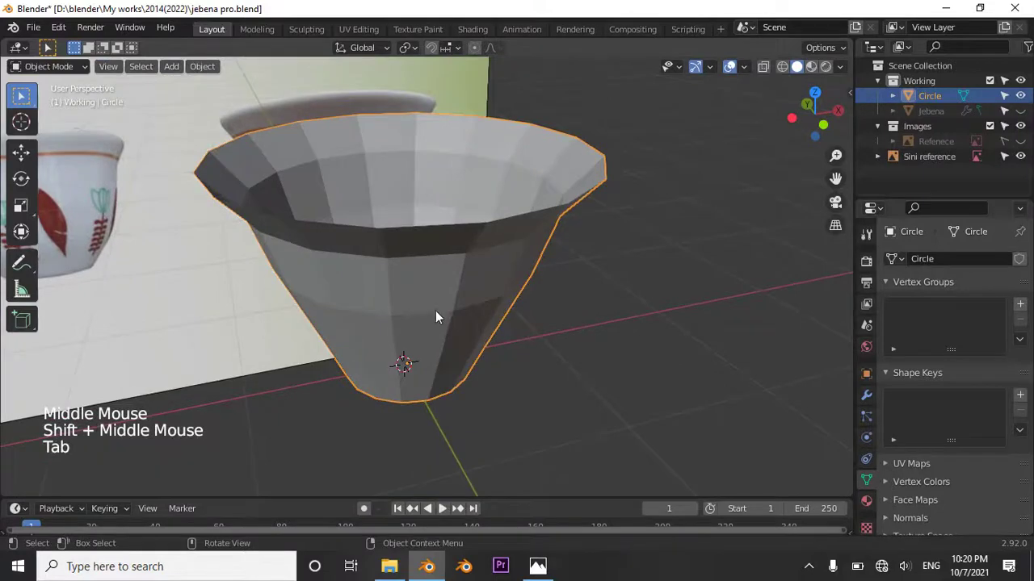
Step: Add a Subdivision Surface modifier (Catmull-Clark, viewport 1, render 2) to the cup
middle_click(437, 310)
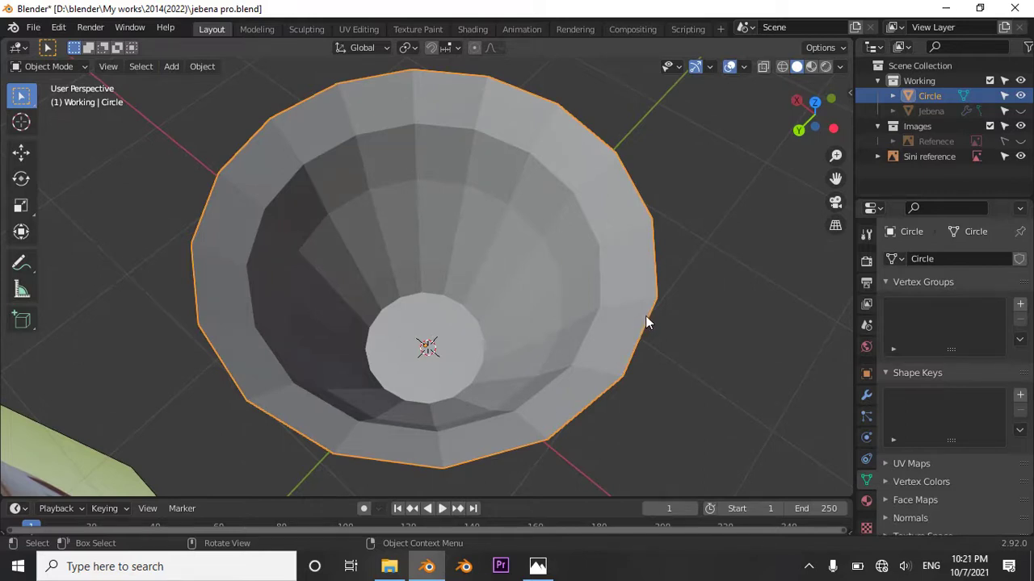
middle_click(594, 358)
middle_click(683, 347)
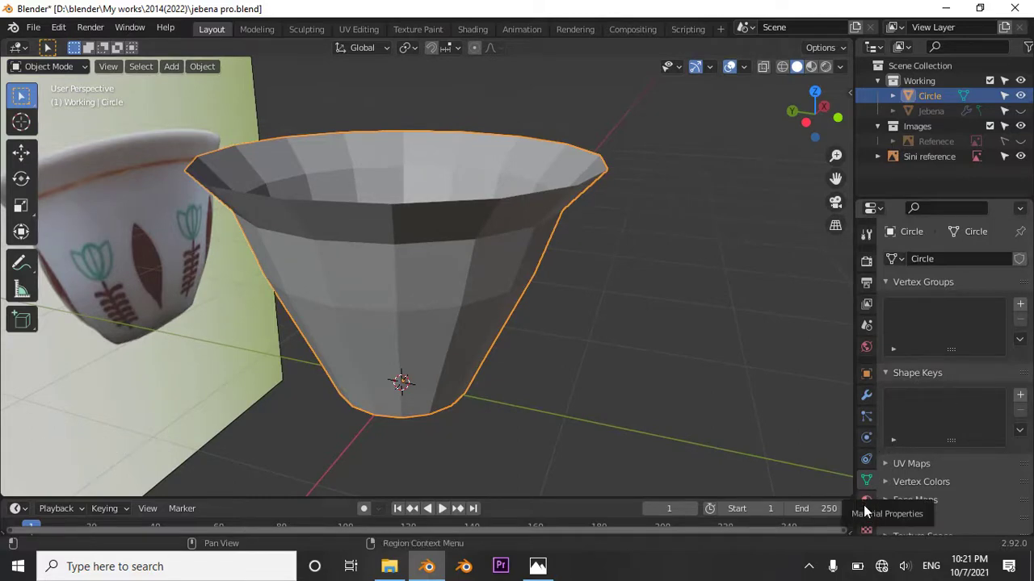
left_click(872, 402)
left_click(935, 260)
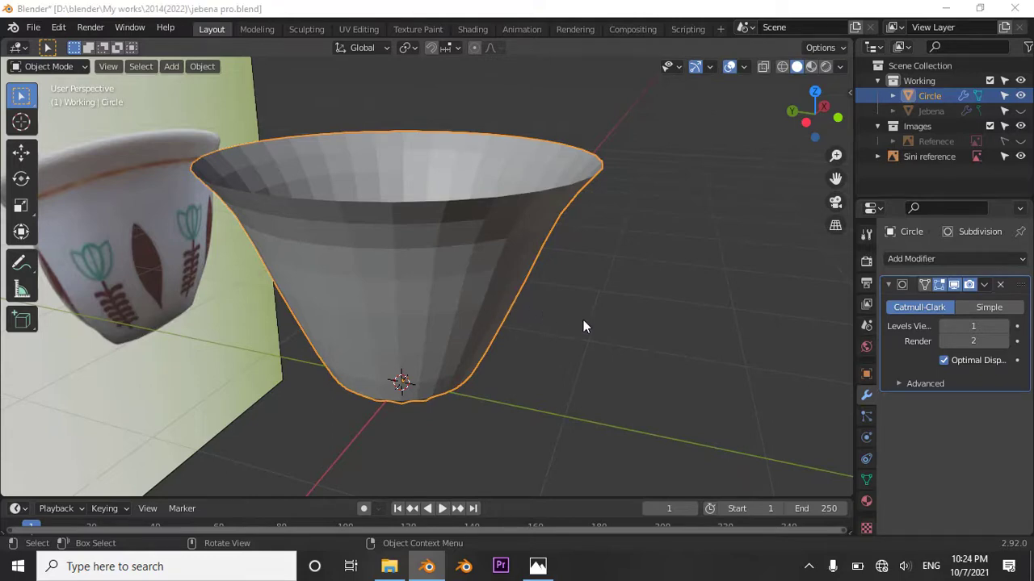
middle_click(515, 263)
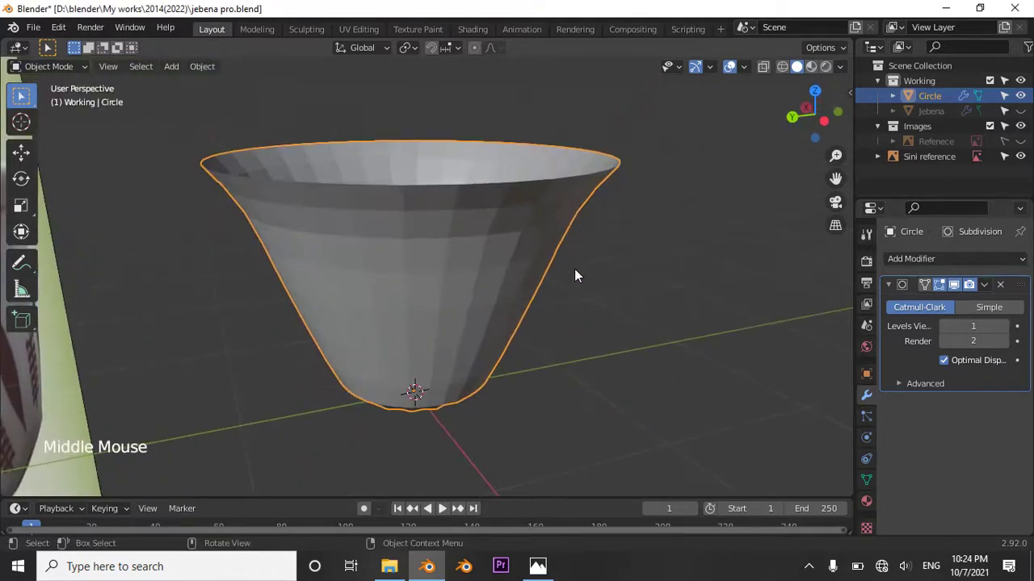
middle_click(570, 270)
middle_click(597, 255)
middle_click(546, 337)
middle_click(565, 355)
middle_click(542, 270)
middle_click(533, 303)
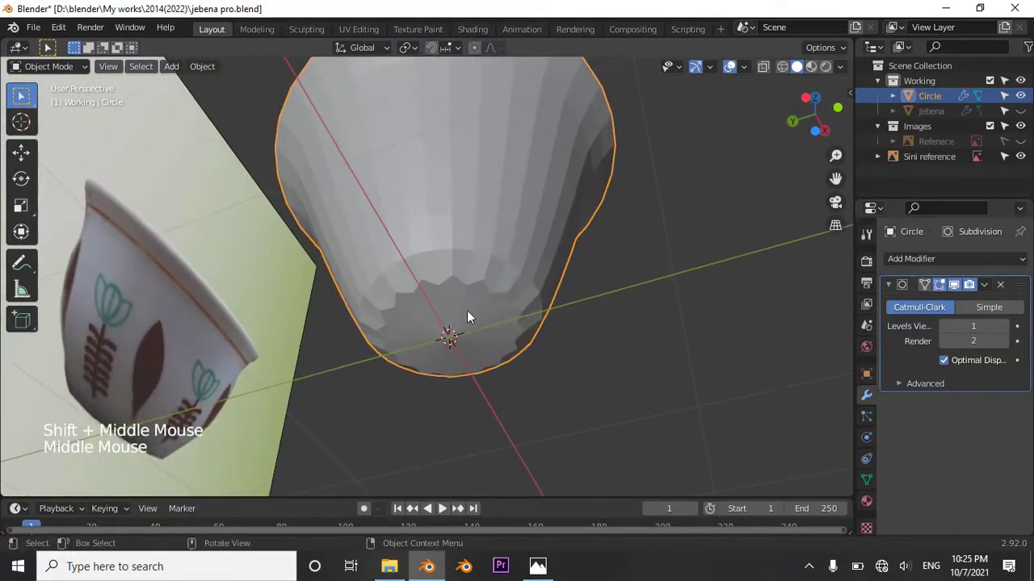
scroll("up", 3)
scroll("up", 3)
middle_click(499, 344)
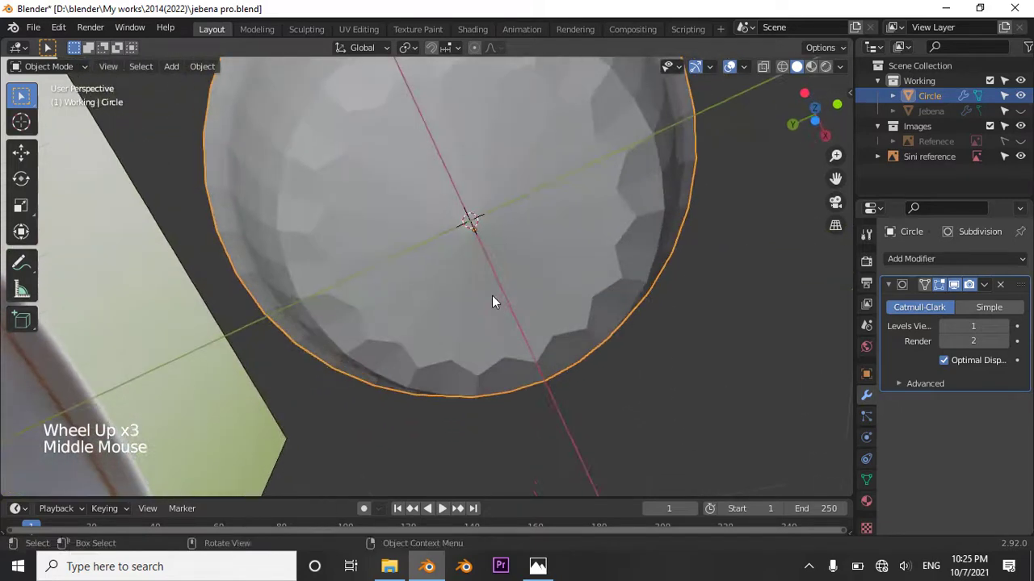
middle_click(490, 308)
scroll("down", 3)
middle_click(483, 333)
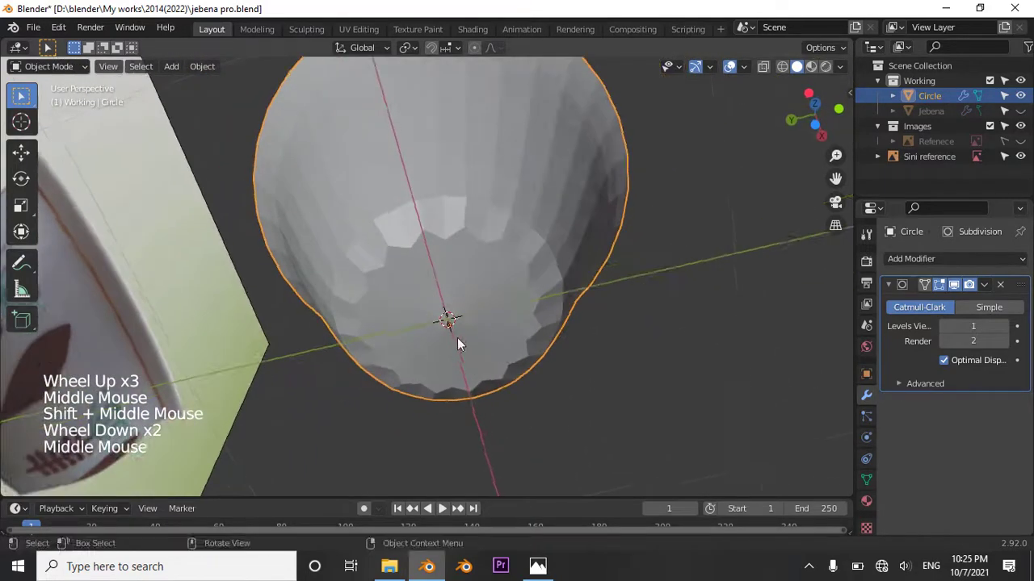
middle_click(499, 318)
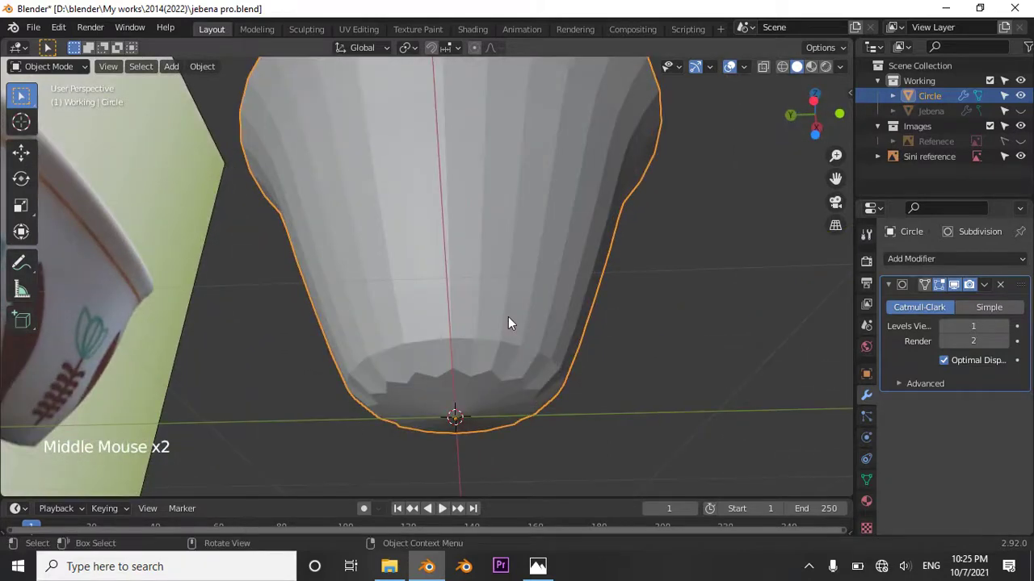
middle_click(492, 408)
Step: Add an edge loop near the base and move the bottom ring vertically to match the reference
key("Tab")
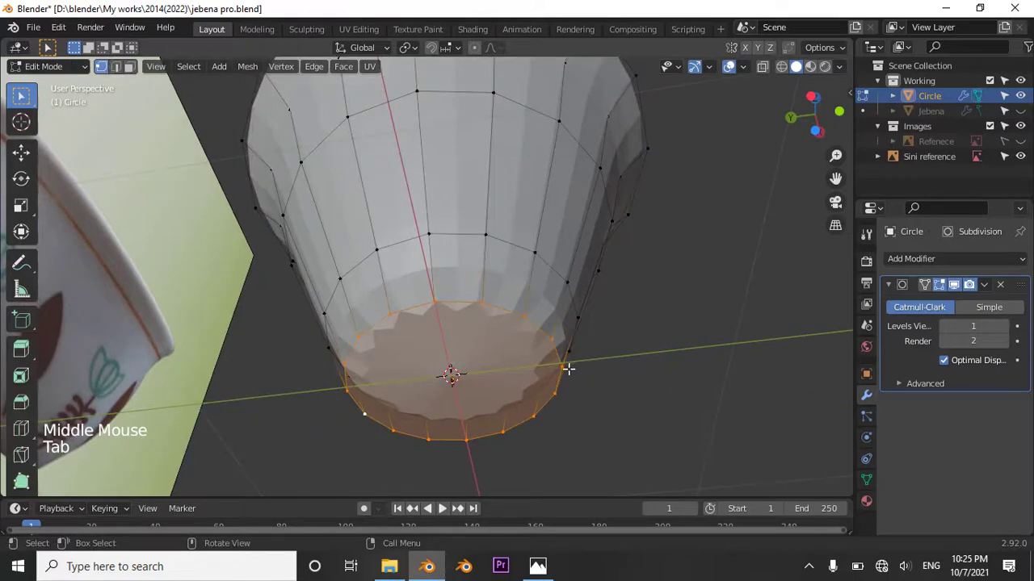
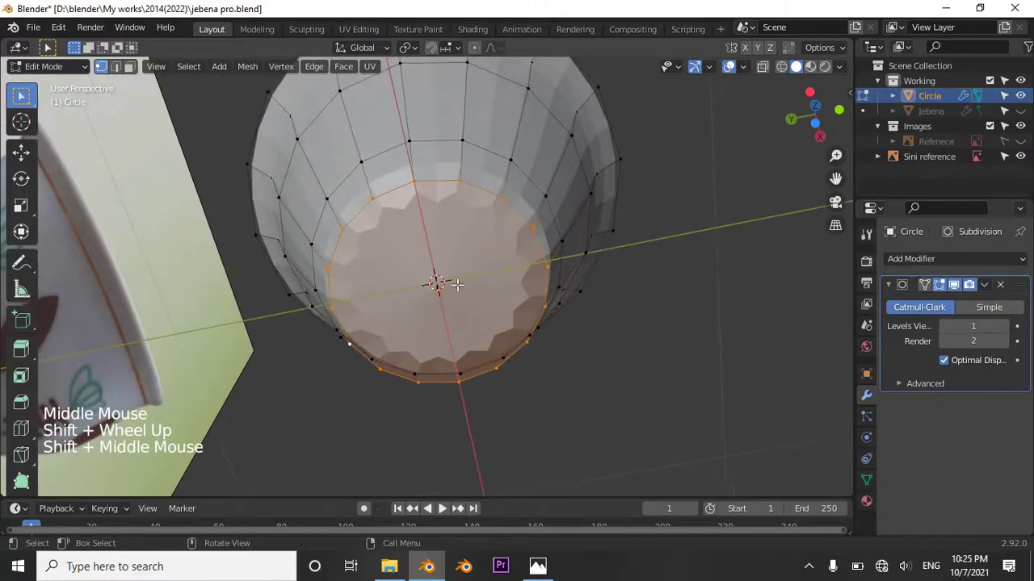
key("ctrl+r")
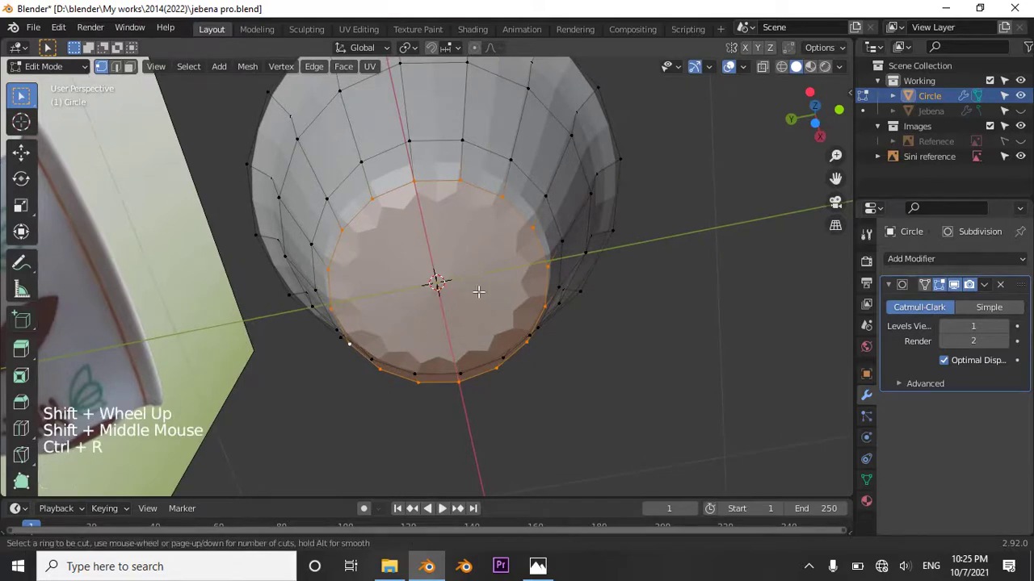
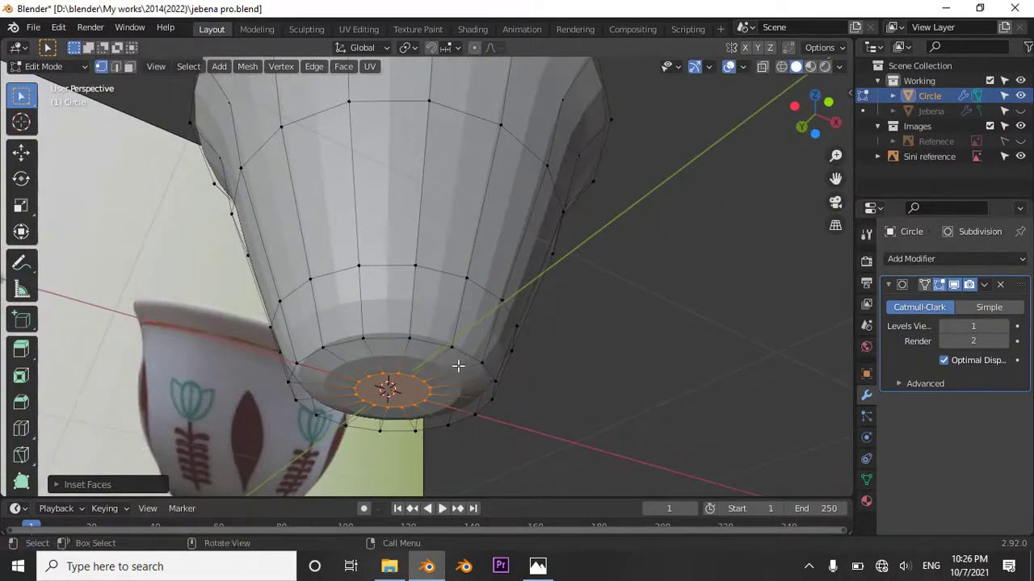
key("g")
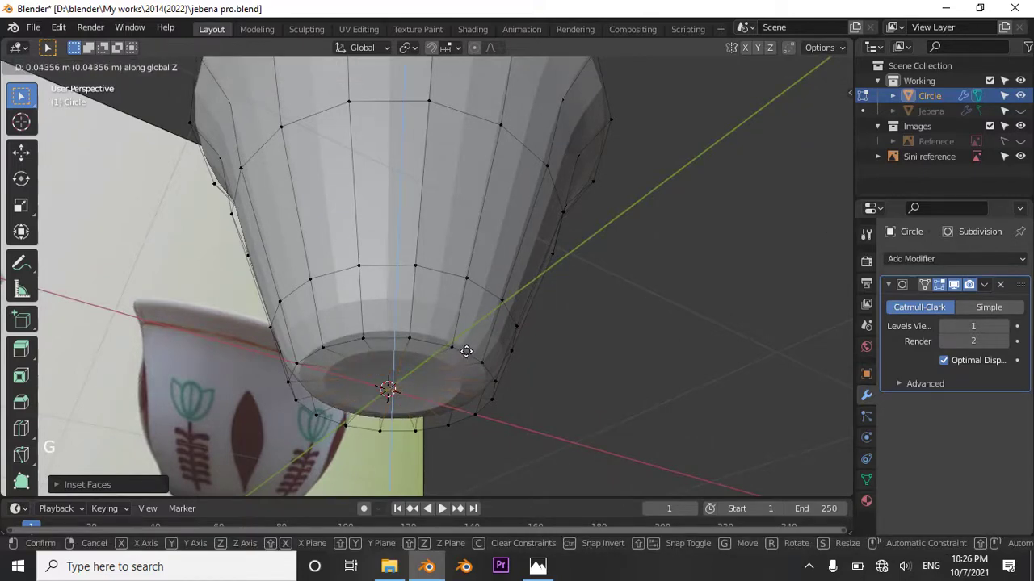
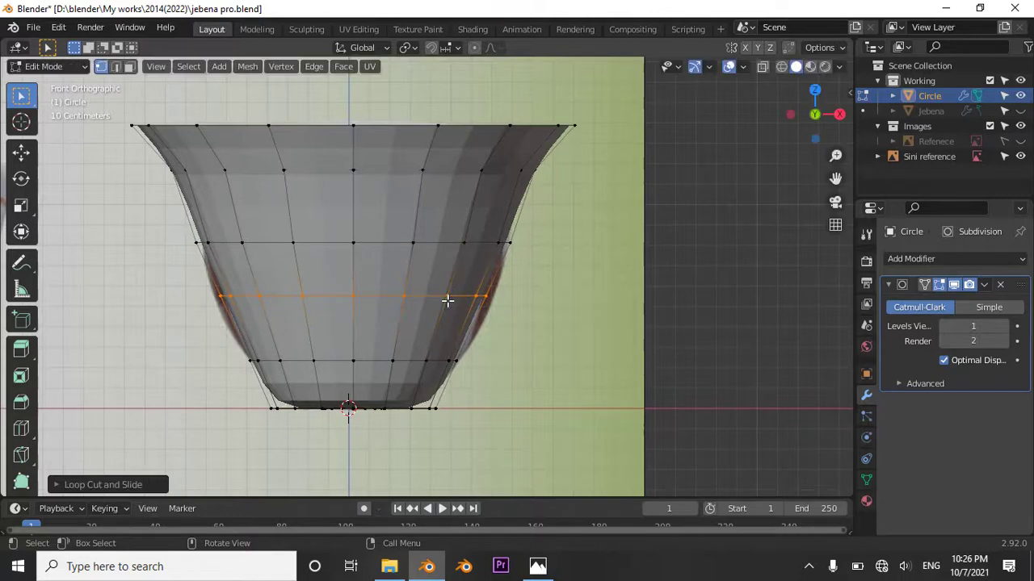
Step: Widen the lower ring in X-ray view, add a loop to sharpen the rim, and return to Object Mode
key("s")
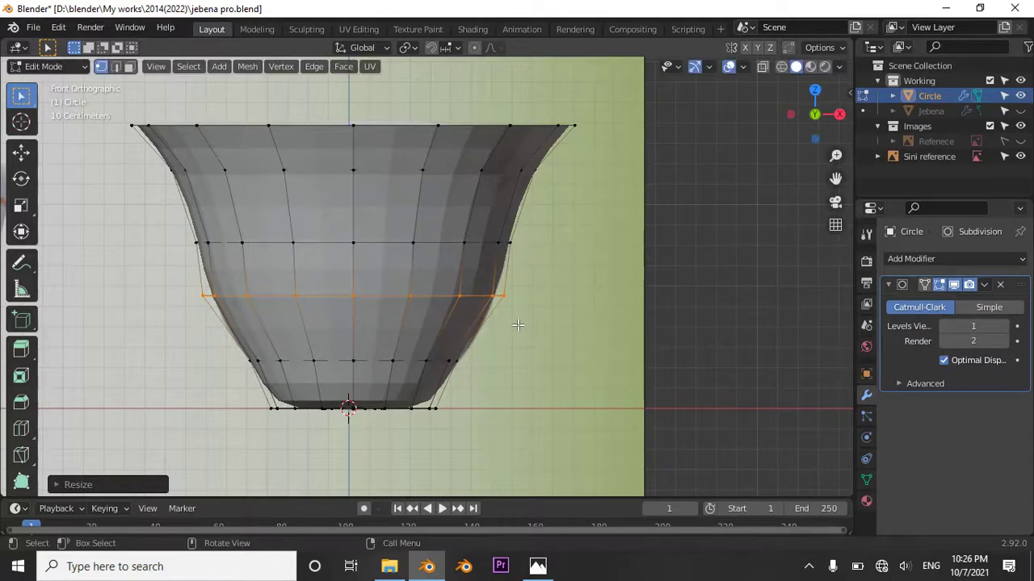
key("alt+z")
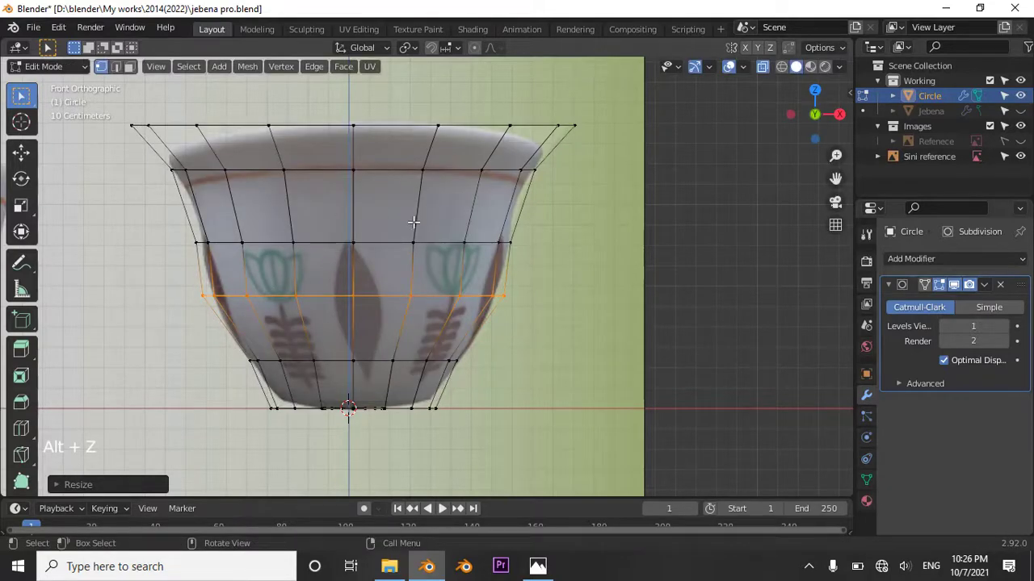
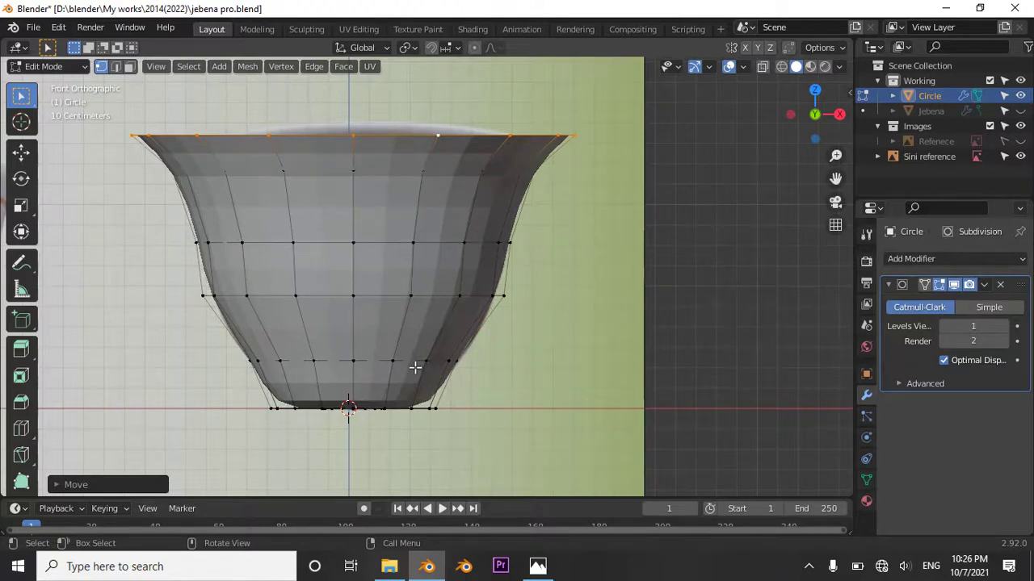
key("ctrl+r")
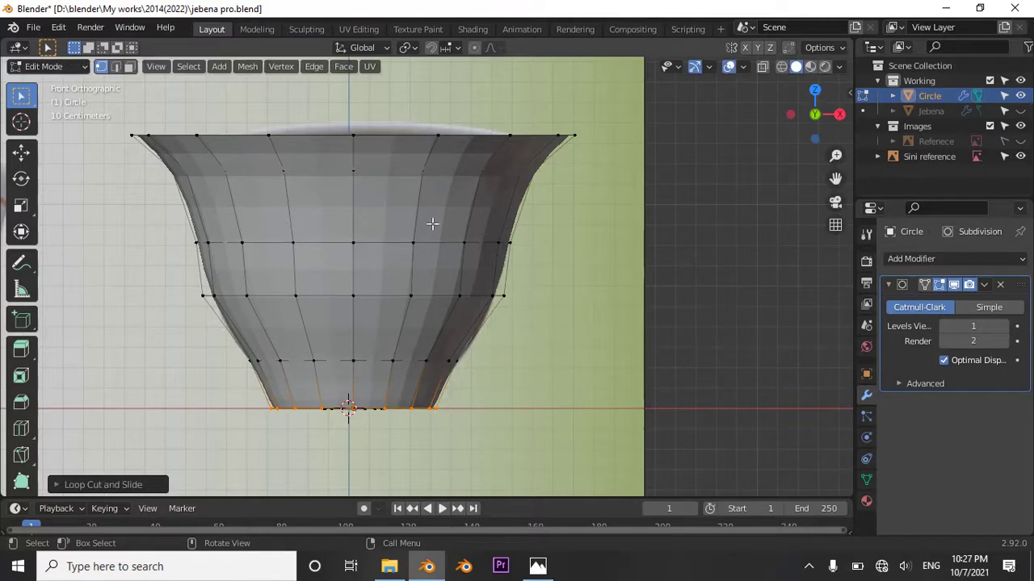
key("Tab")
Step: Orbit around the smoothed cup to inspect it from various angles
middle_click(491, 247)
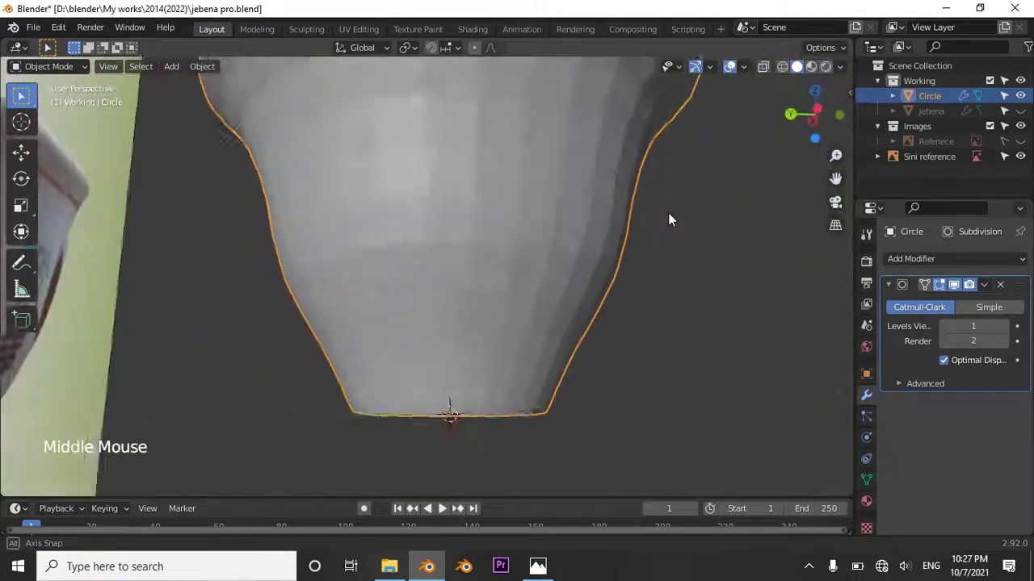
scroll("down", 3)
middle_click(578, 285)
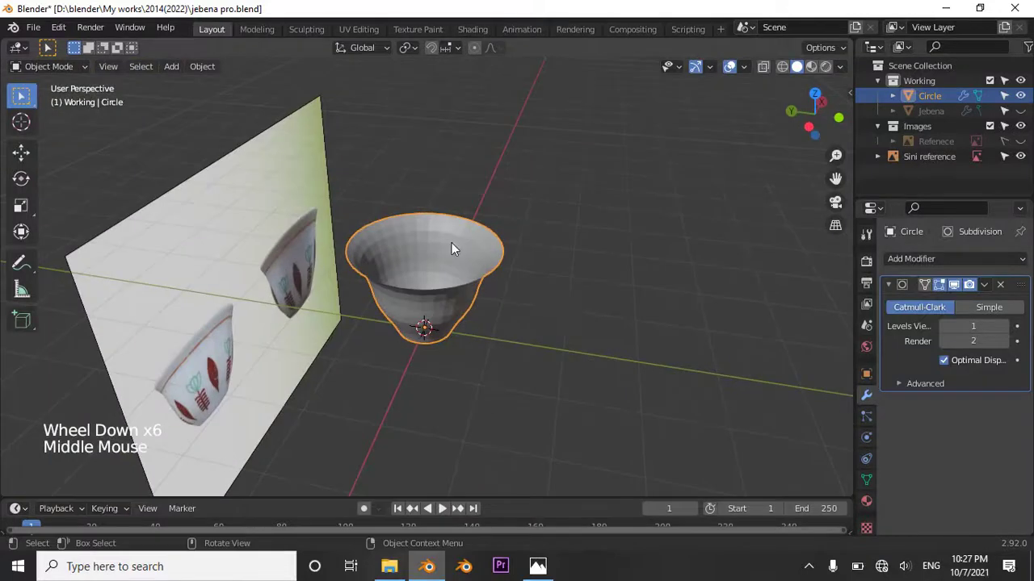
right_click(453, 239)
middle_click(518, 292)
scroll("up", 3)
middle_click(502, 280)
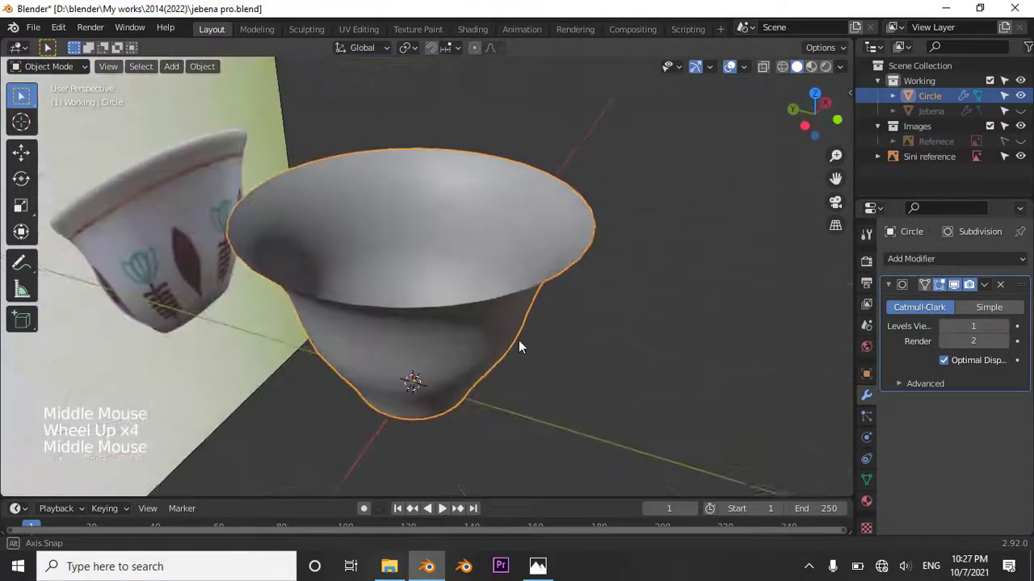
Step: Add a Solidify modifier giving the cup walls 0.05 m thickness
left_click(917, 257)
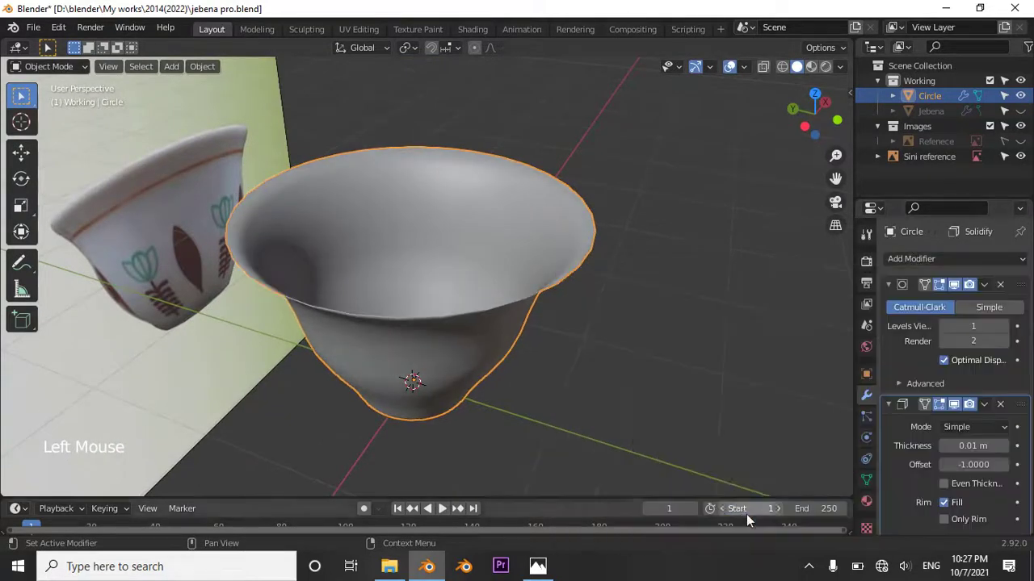
middle_click(638, 355)
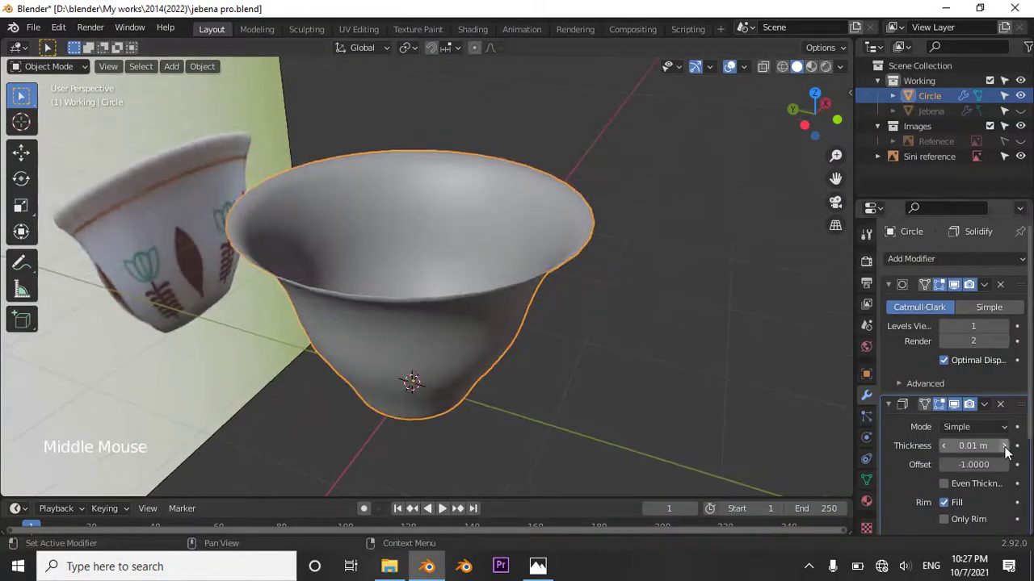
left_click(1009, 450)
left_click(1009, 450)
double_click(1010, 450)
middle_click(634, 377)
scroll("up", 3)
middle_click(650, 320)
scroll("down", 3)
middle_click(647, 335)
middle_click(566, 356)
scroll("up", 3)
middle_click(541, 330)
scroll("down", 3)
middle_click(450, 285)
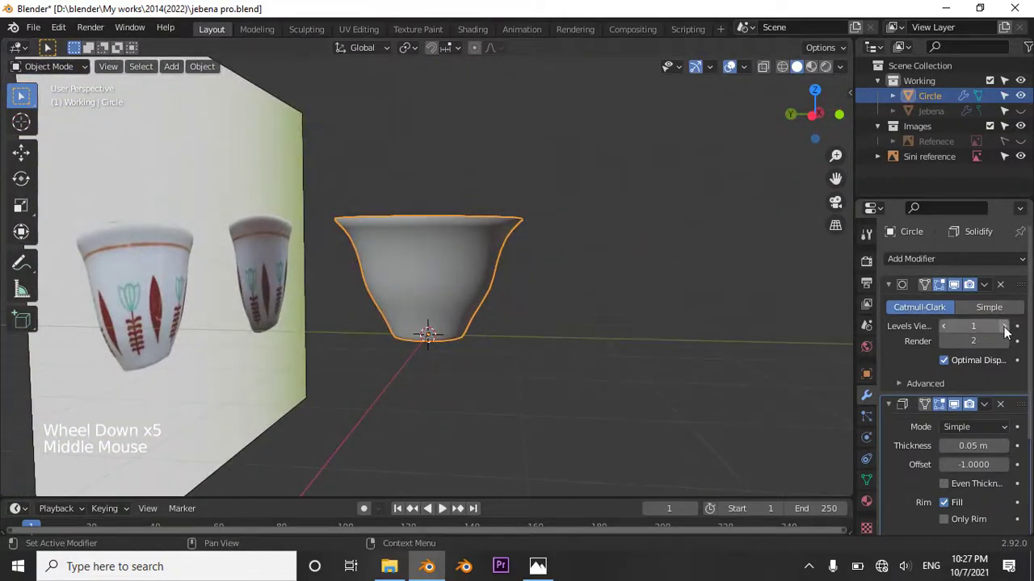
Step: Raise the Subdivision viewport level to 2 and inspect the smoother cup
left_click(1008, 330)
middle_click(525, 298)
scroll("up", 3)
middle_click(491, 387)
scroll("down", 3)
middle_click(470, 311)
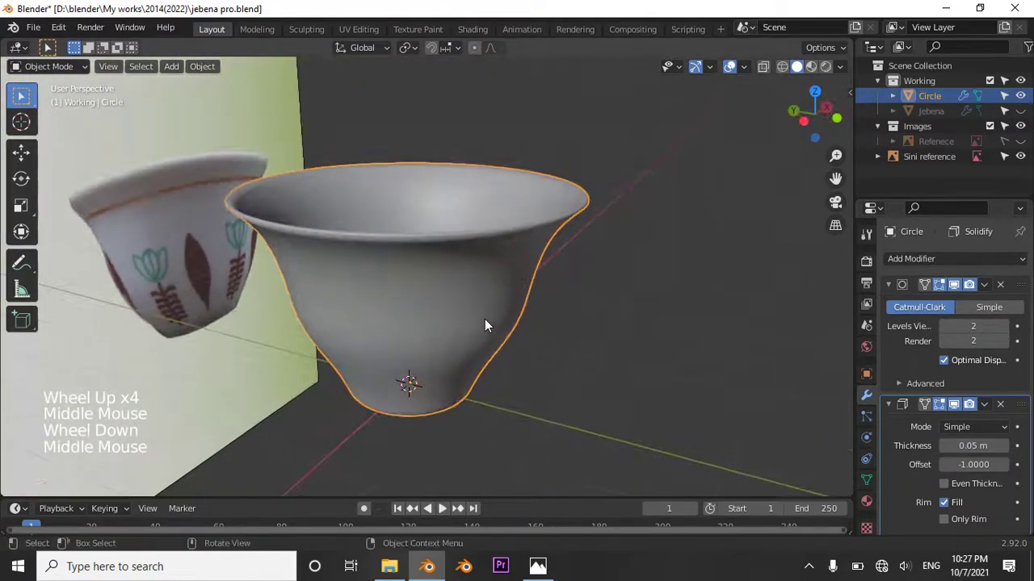
middle_click(466, 340)
middle_click(465, 377)
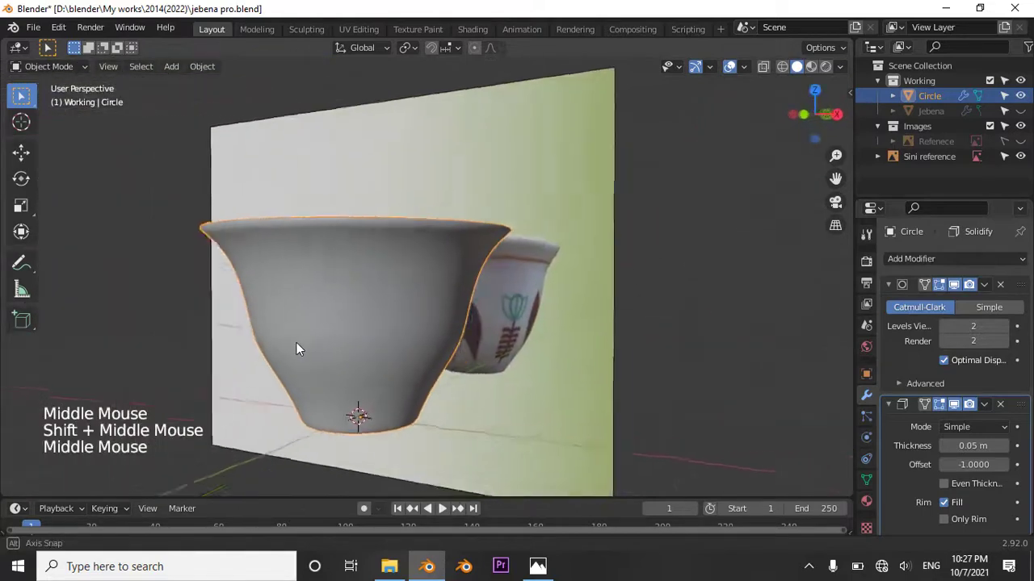
scroll("up", 3)
middle_click(562, 325)
middle_click(519, 351)
middle_click(418, 431)
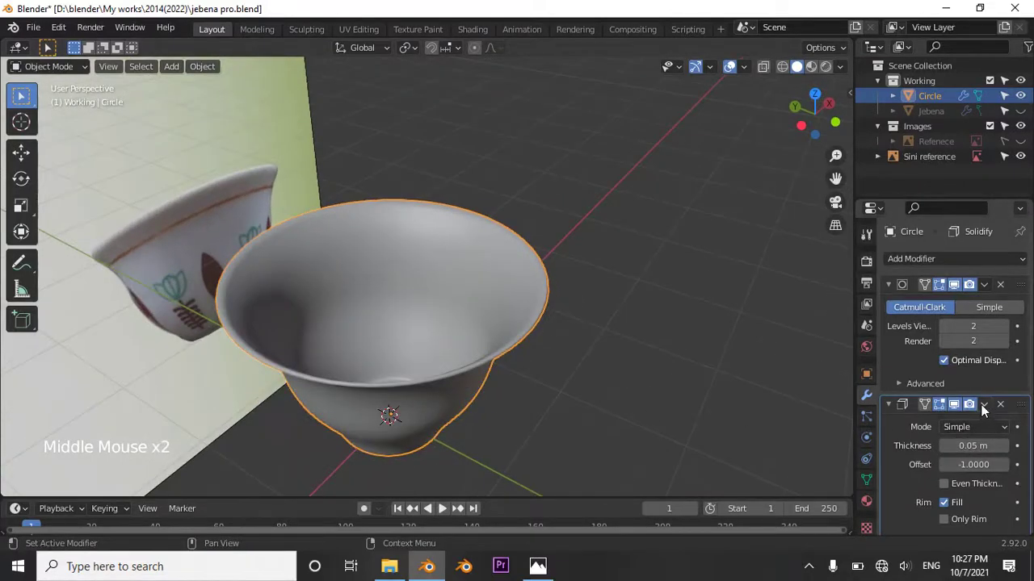
Step: Save the file and rename the Circle object to 'Sini'
key("ctrl+s")
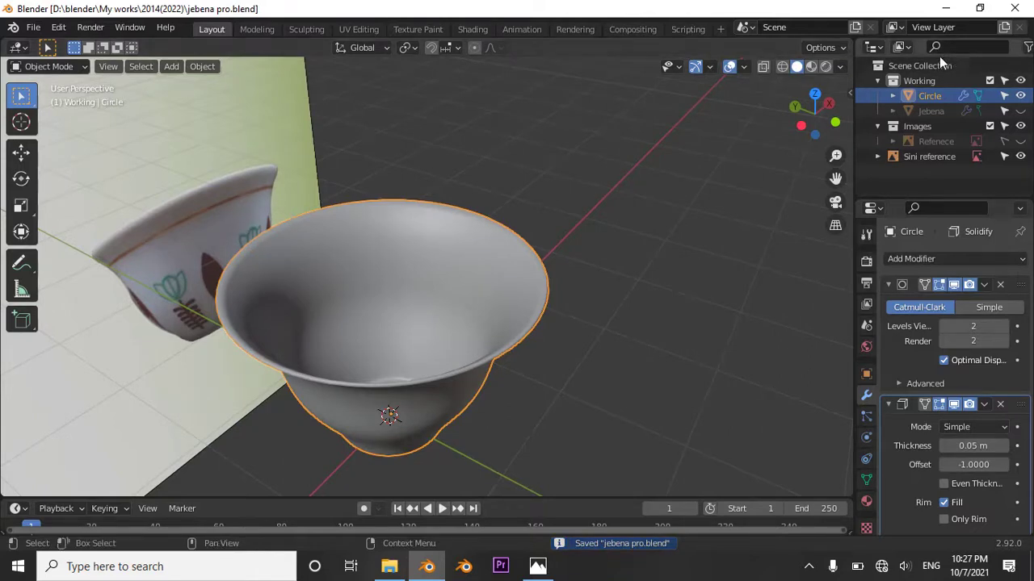
double_click(935, 101)
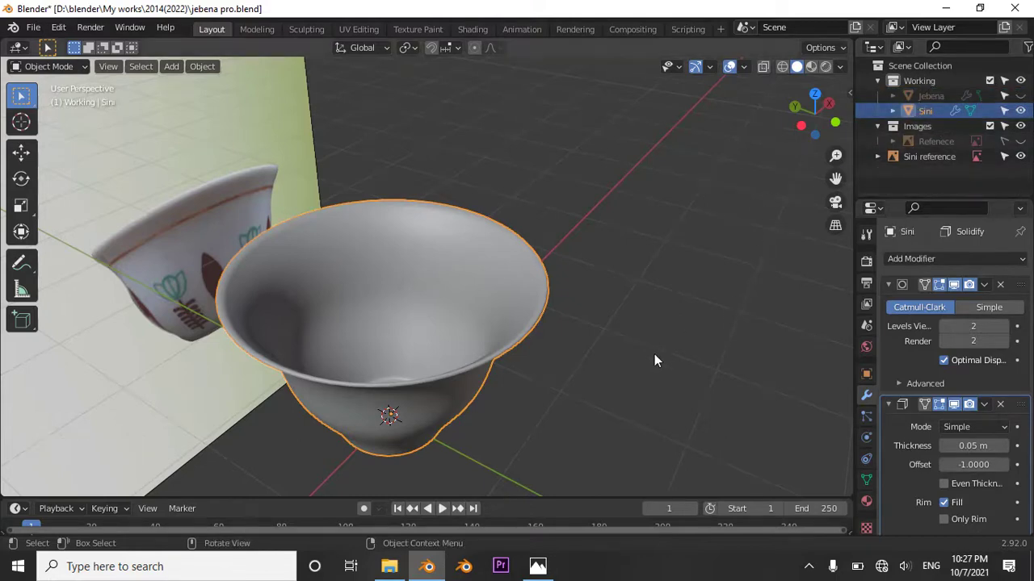
middle_click(657, 358)
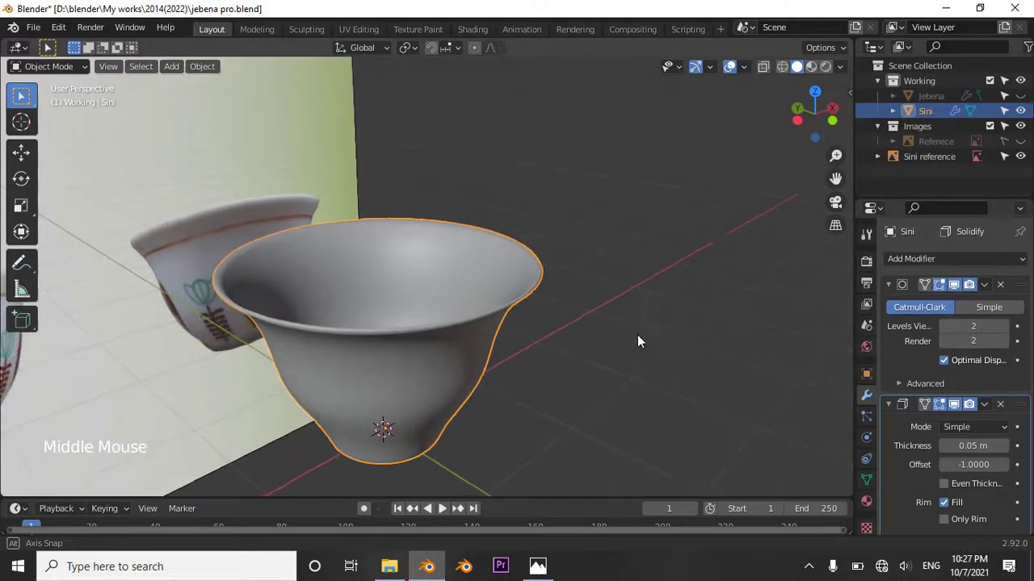
middle_click(566, 343)
middle_click(556, 247)
middle_click(493, 307)
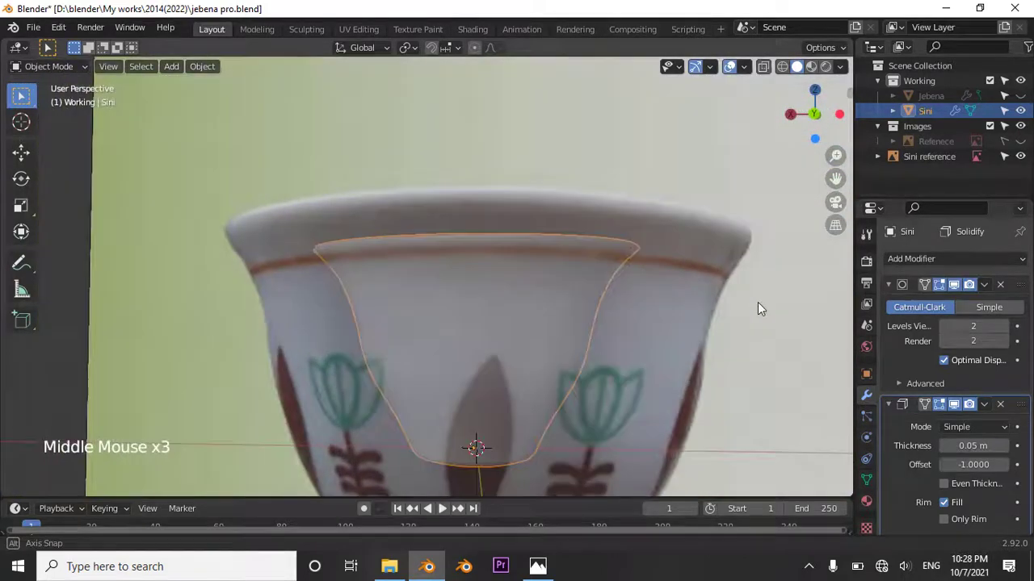
middle_click(156, 320)
middle_click(280, 318)
key("KP_1")
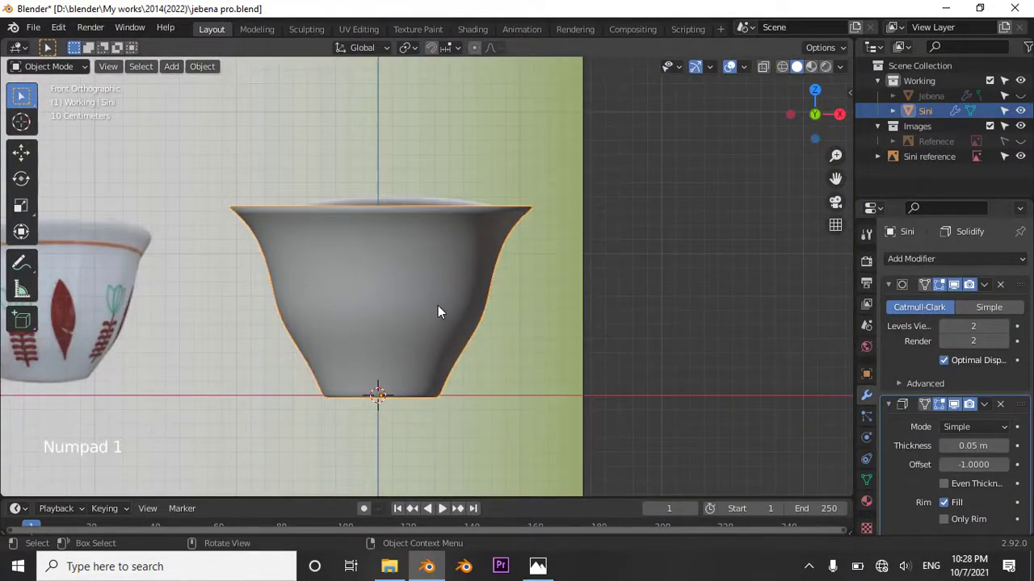
middle_click(419, 299)
middle_click(401, 299)
middle_click(457, 295)
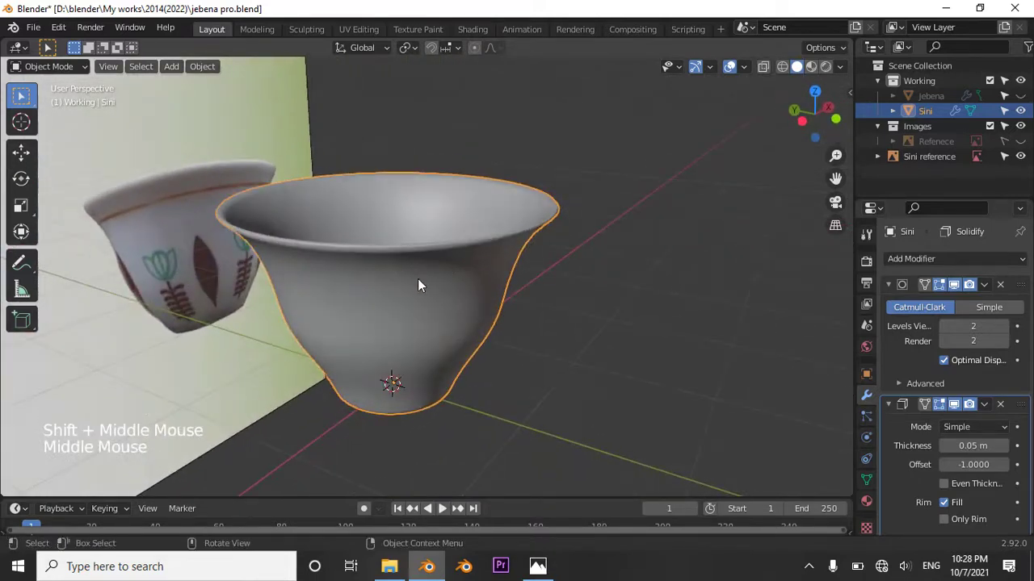